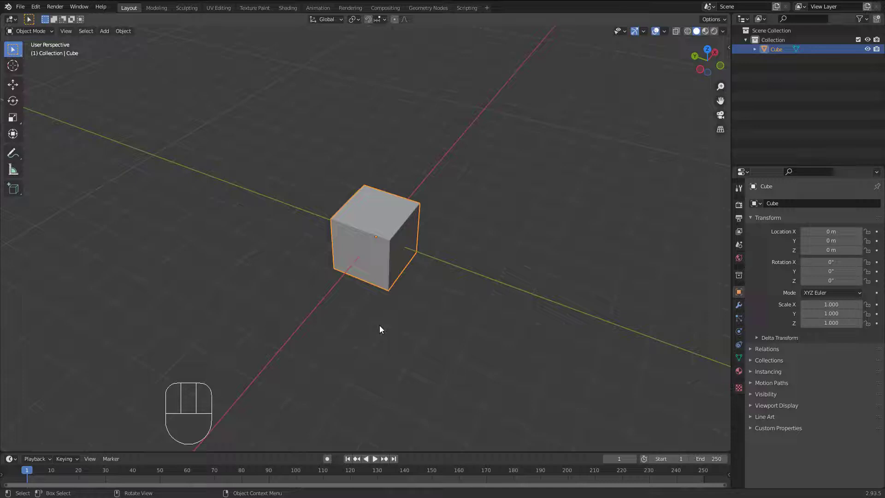
View the cube from the front, snap the 3D cursor to the world origin and bring up the Add menu
left_click_drag(405, 260, 351, 250)
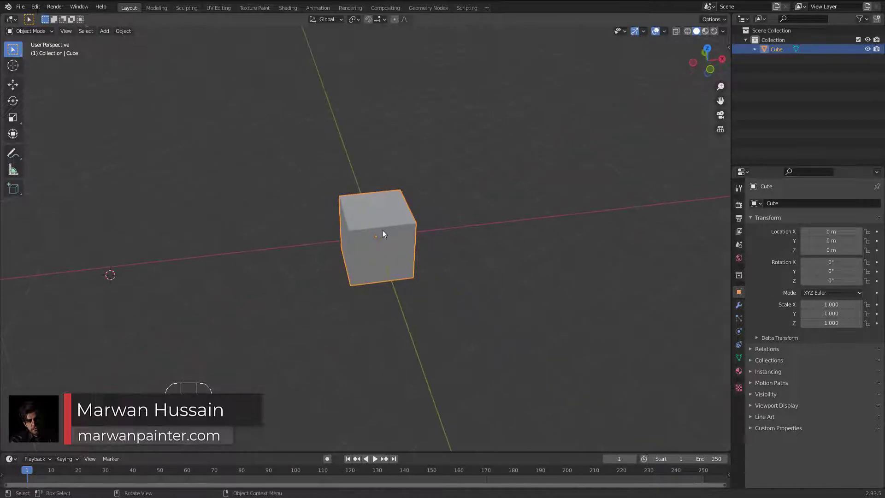
left_click_drag(395, 235, 393, 232)
left_click_drag(403, 232, 358, 219)
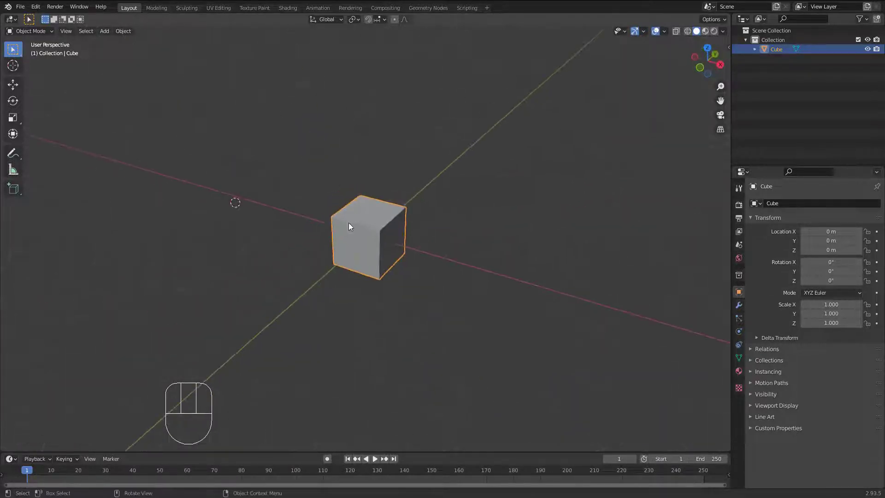
left_click_drag(364, 231, 394, 247)
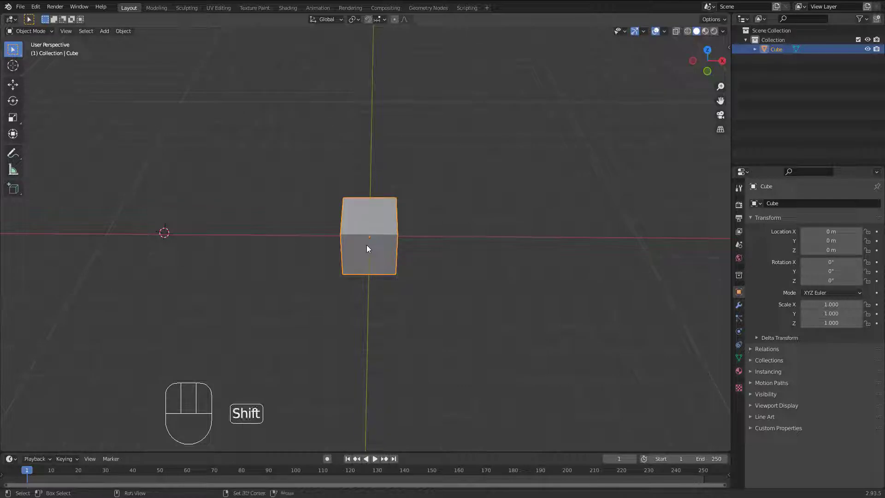
key("shift+c")
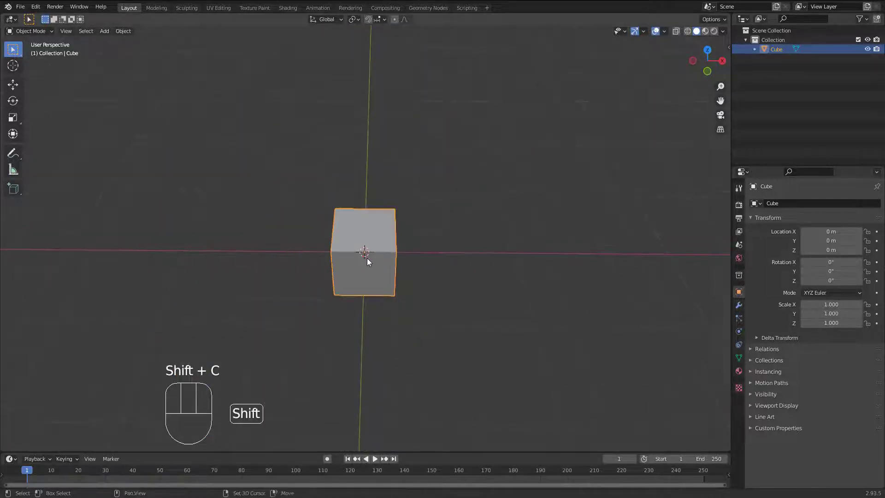
key("shift+a")
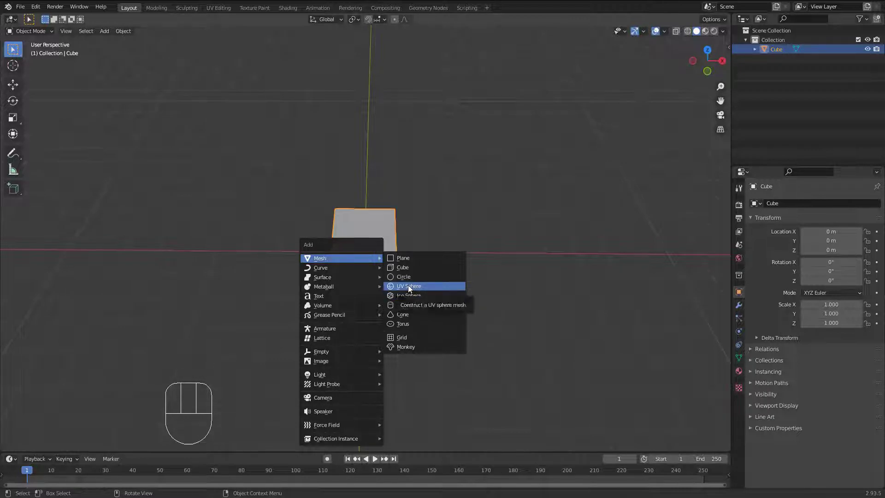
Add a UV sphere moved about 5.76 m along X, then make the cube active again
middle_click(386, 243)
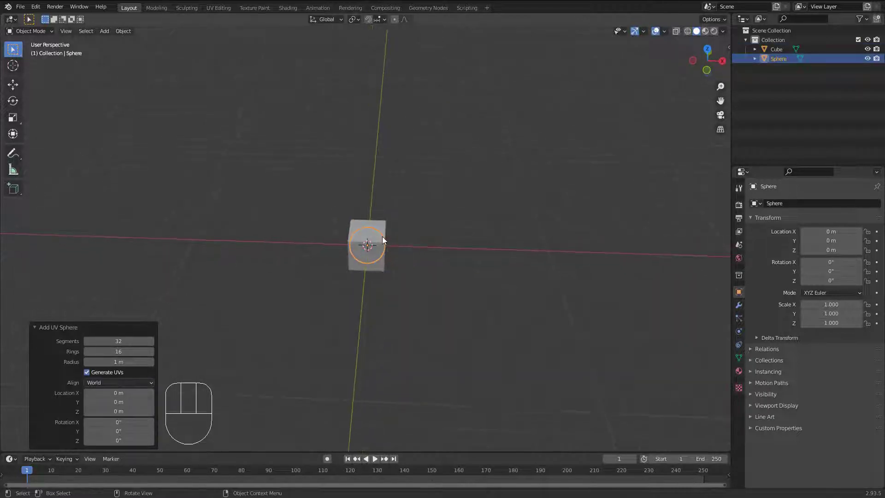
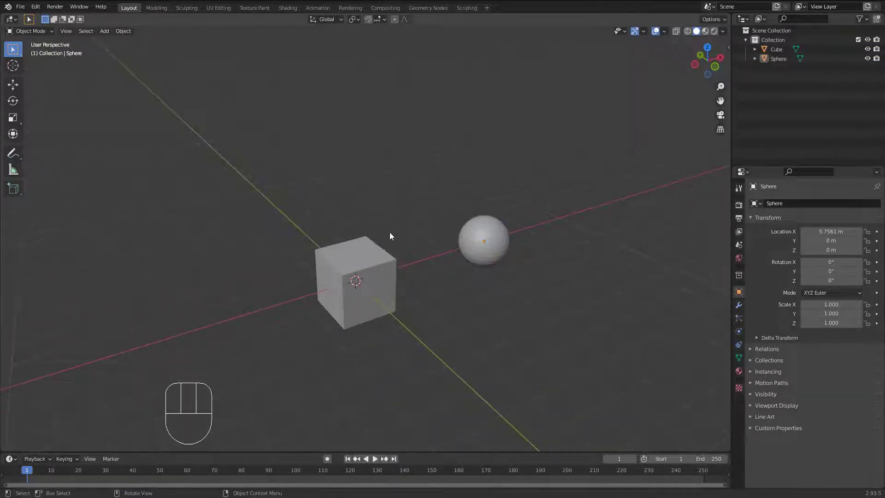
middle_click(378, 253)
left_click_drag(348, 263, 381, 277)
middle_click(372, 266)
middle_click(374, 267)
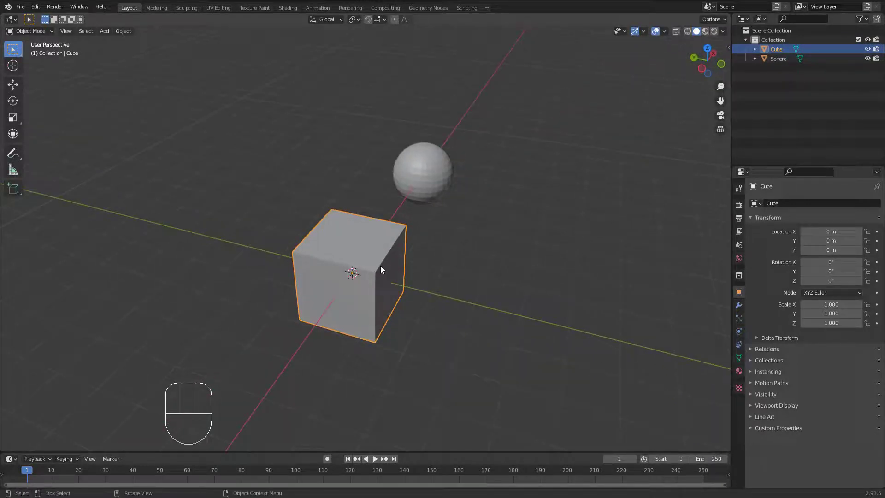
In Edit Mode with face select, extrude the cube's top face upward twice by about 0.53 m
key("Tab")
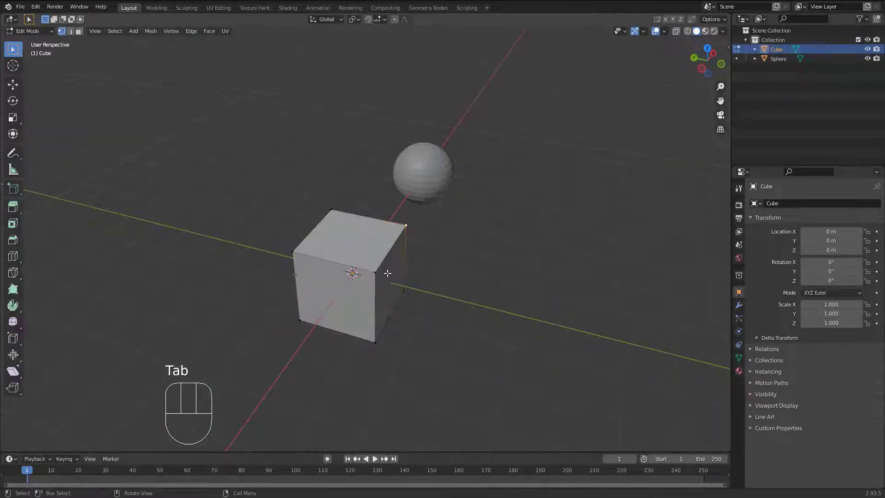
middle_click(392, 266)
key("3")
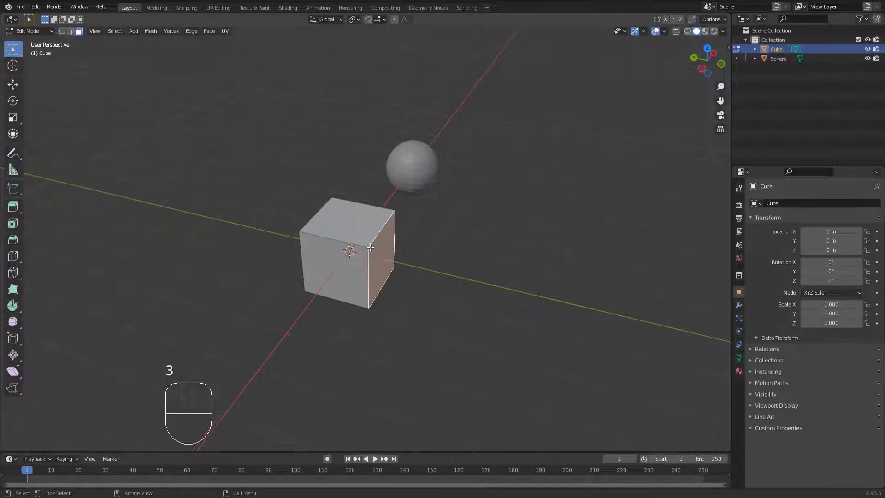
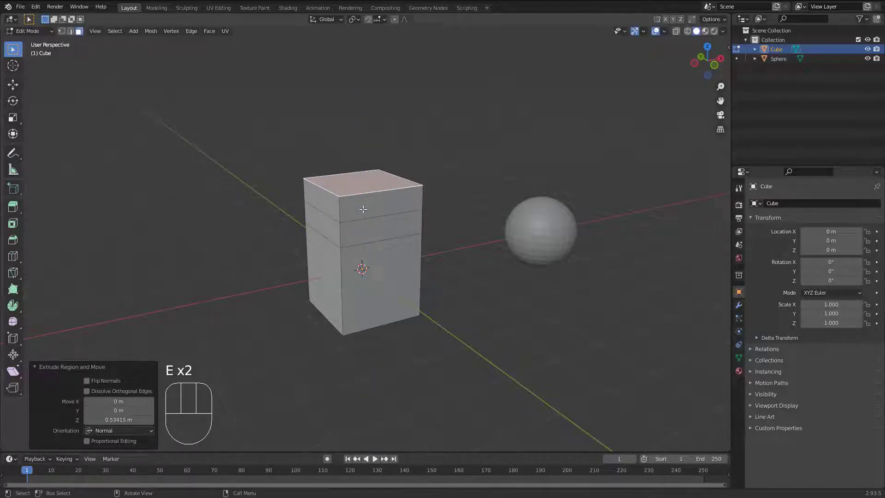
middle_click(364, 224)
left_click_drag(355, 239, 392, 243)
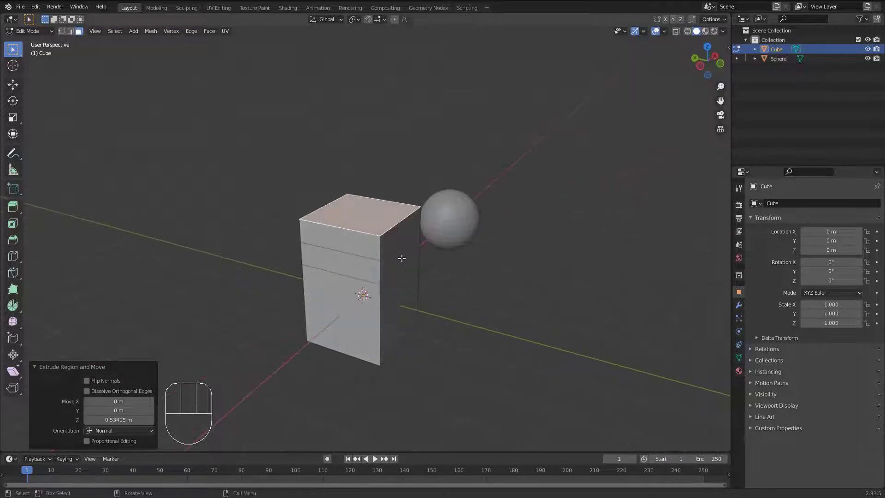
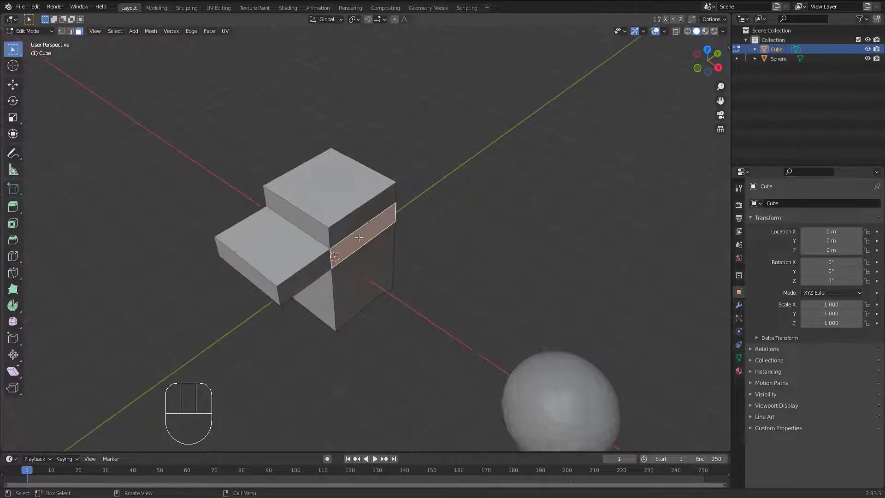
Extrude a side face outward, then extrude the arm's end face a further 0.5 m
left_click_drag(364, 235, 392, 233)
key("e")
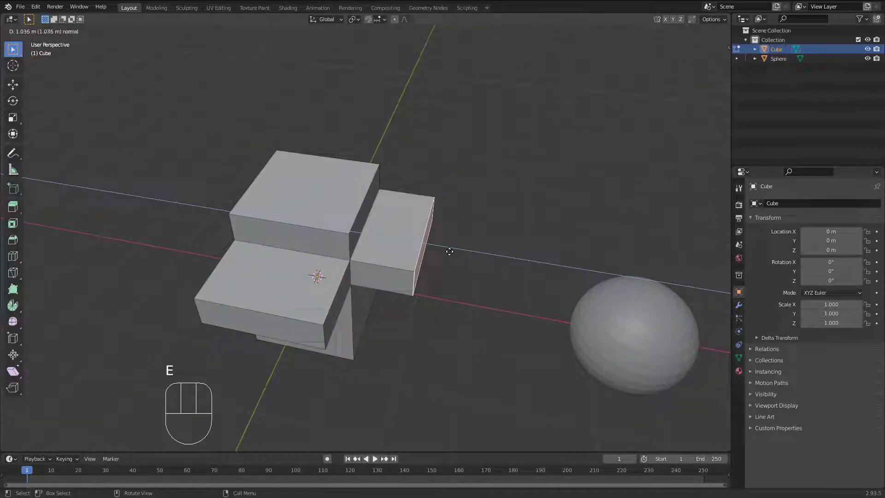
key("ctrl+shift+3")
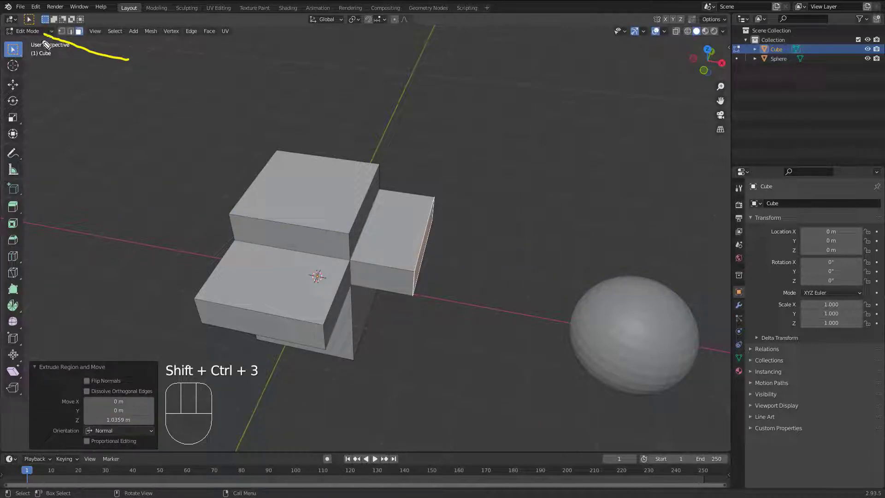
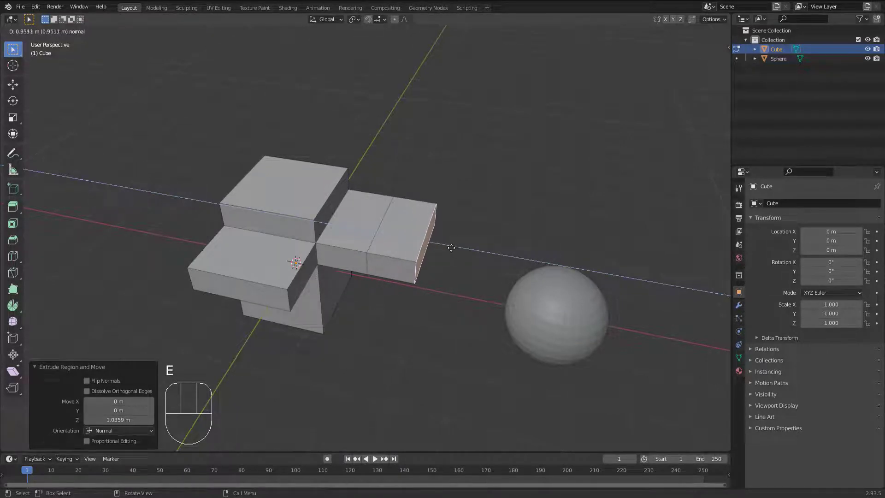
key("KP_Decimal")
key("KP_5")
key("KP_Enter")
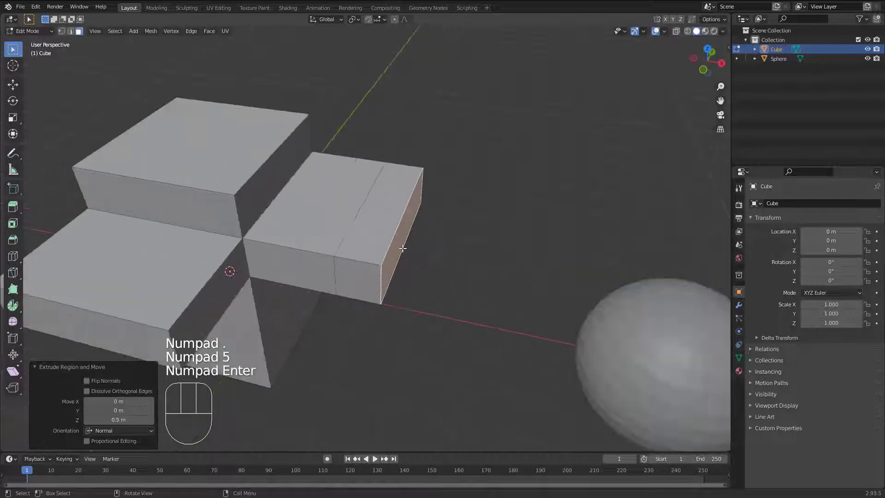
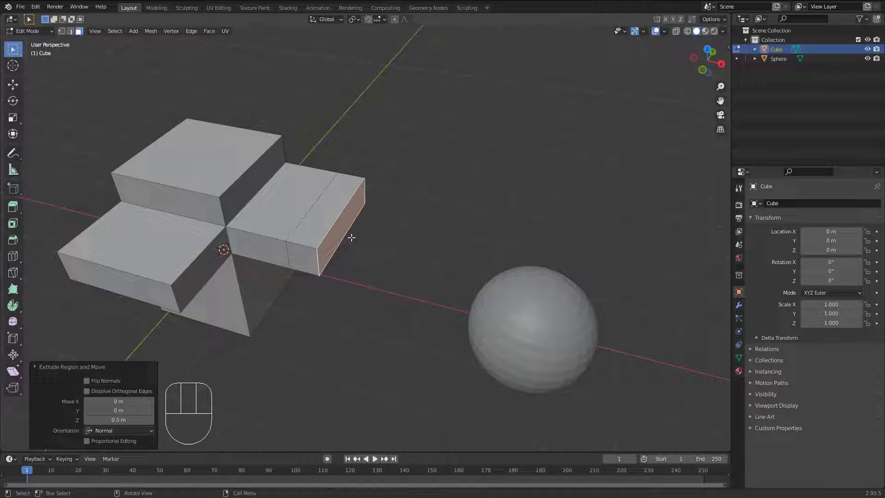
Repeat the 0.5 m extrusion eight times with Shift+R to lengthen the arm
key("shift+r")
key("shift+r")
key("shift+r")
key("shift+r")
key("shift+r")
key("shift+r")
key("shift+r")
key("shift+r")
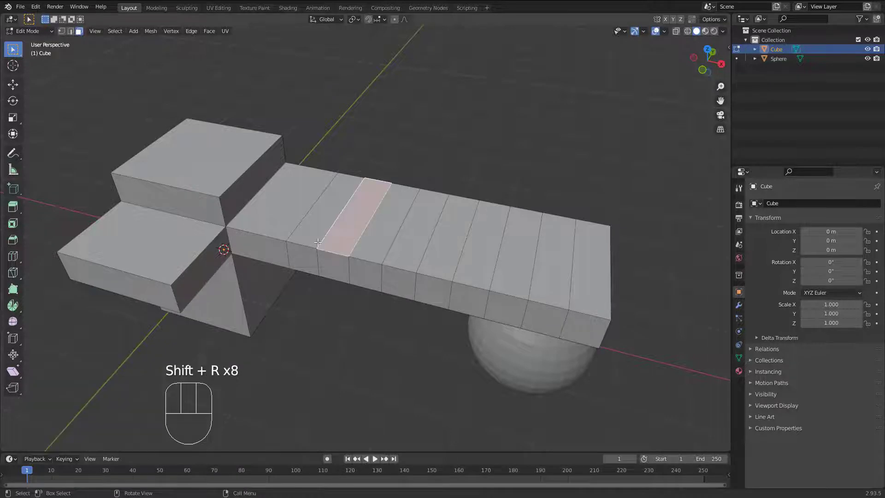
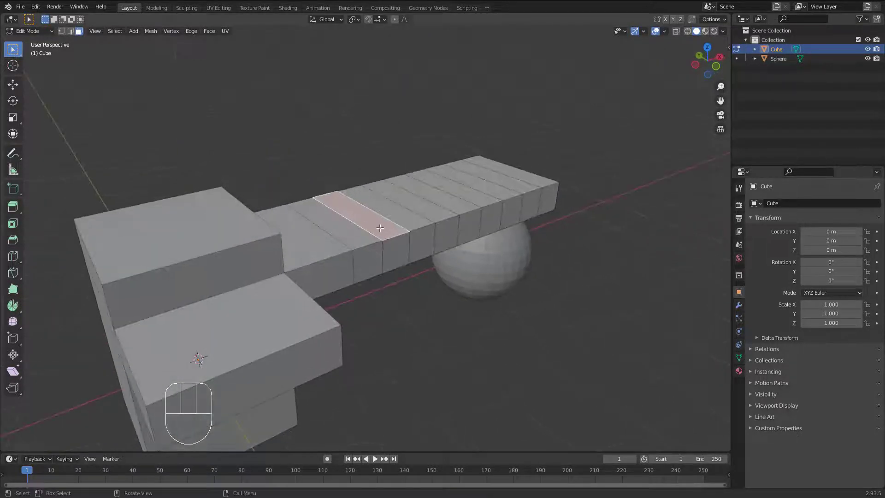
Extrude an arm face up 0.5 m and repeat it six times into a tall column
key("e")
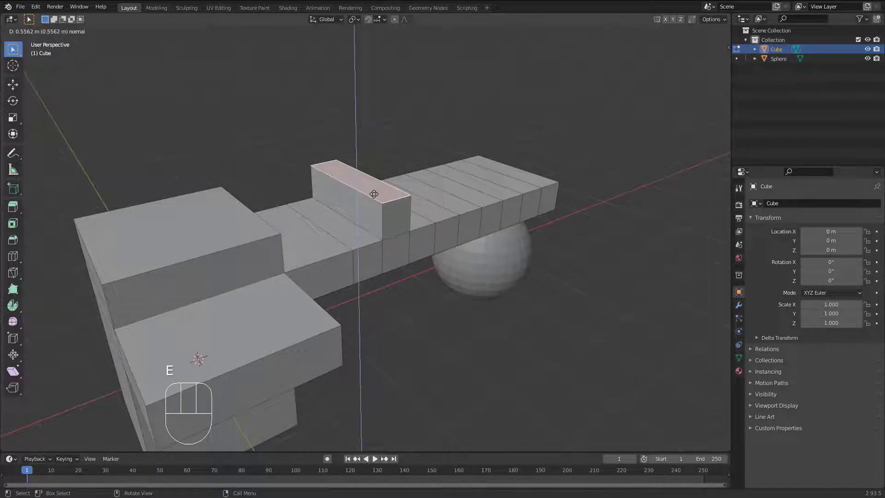
key("KP_Decimal")
key("KP_5")
key("KP_Enter")
key("shift+r")
key("shift+r")
key("shift+r")
key("shift+r")
key("shift+r")
key("shift+r")
middle_click(383, 188)
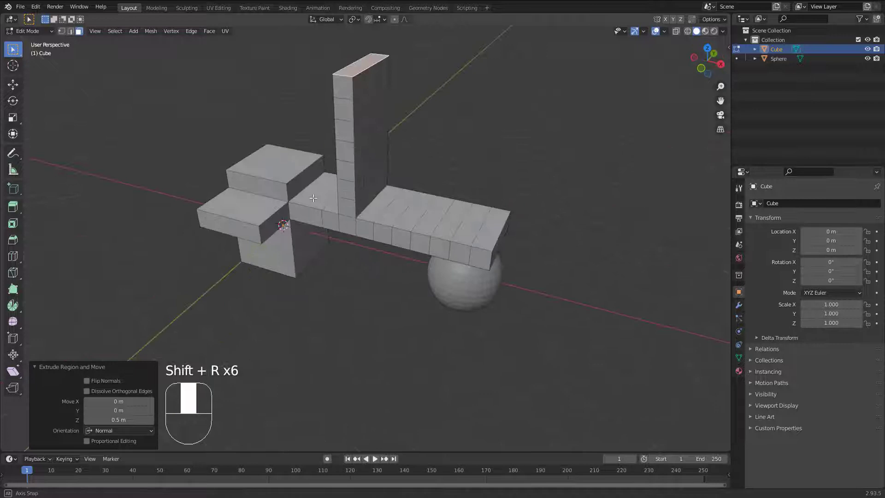
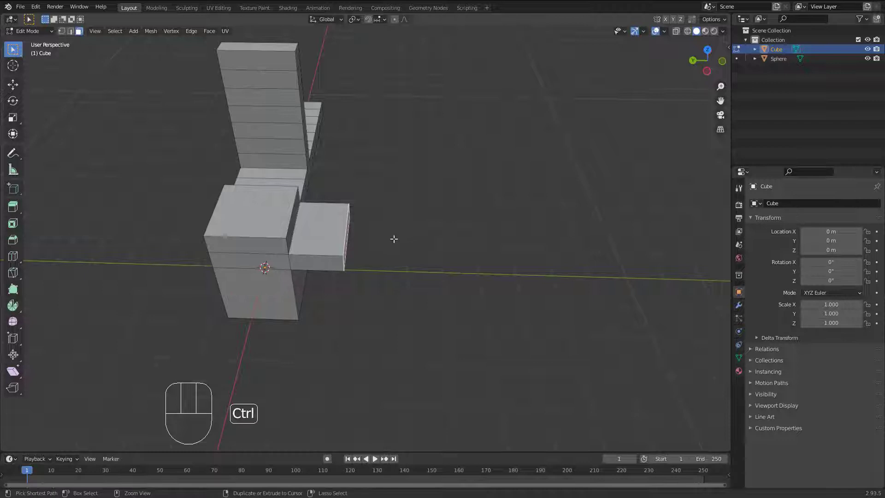
Ctrl+right-click extrude faces toward clicked points, bending the arm and pushing a wide face outward
right_click(383, 238)
left_click_drag(404, 239, 443, 245)
right_click(472, 239)
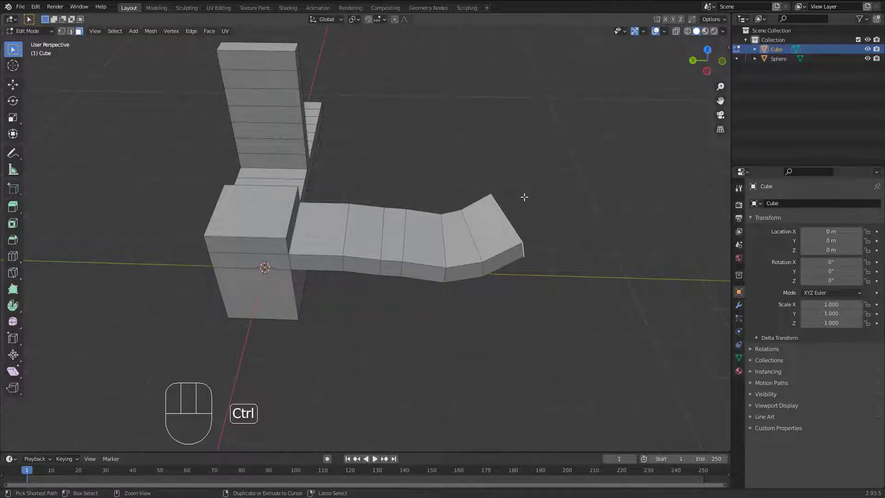
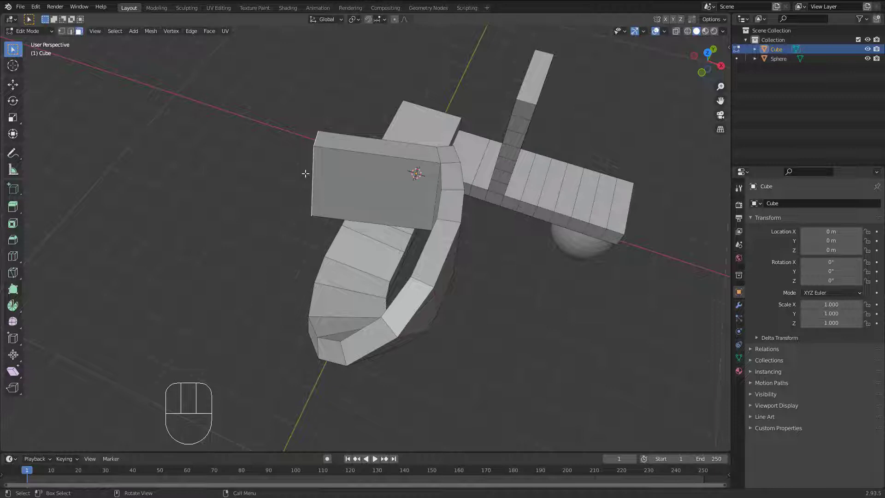
right_click(221, 177)
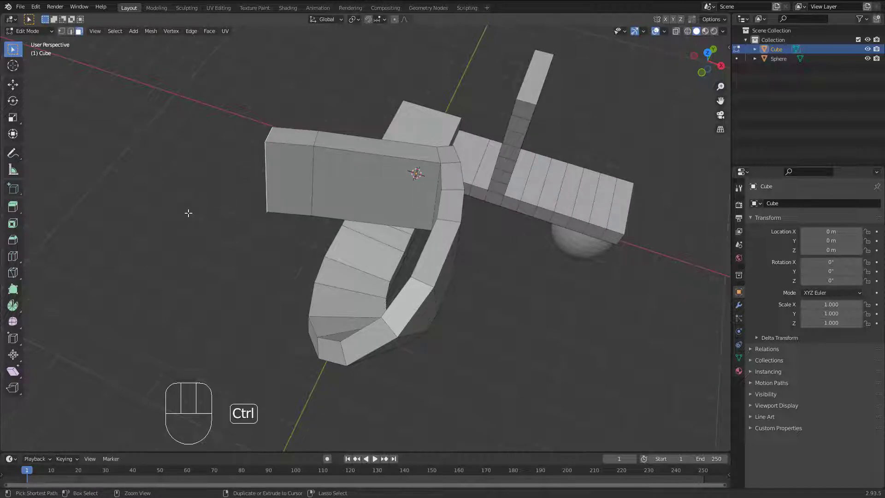
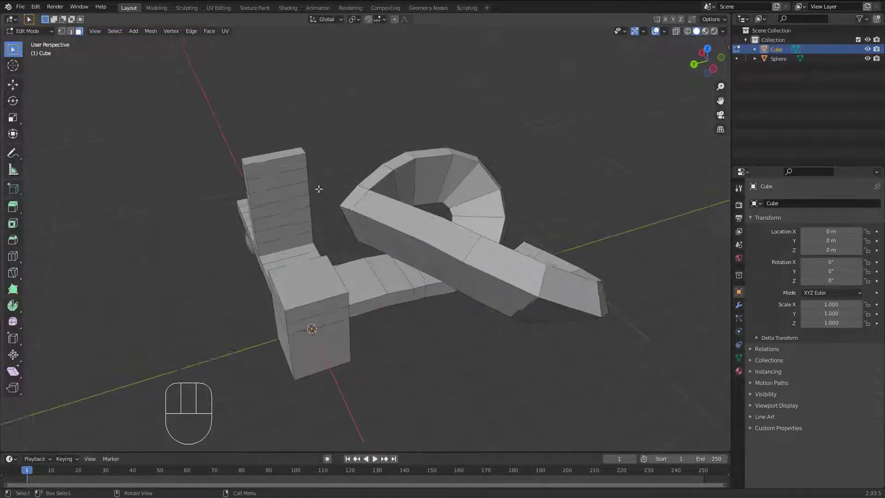
View the whole model and bring up the Alt+E extrude options for review
left_click_drag(318, 187, 325, 191)
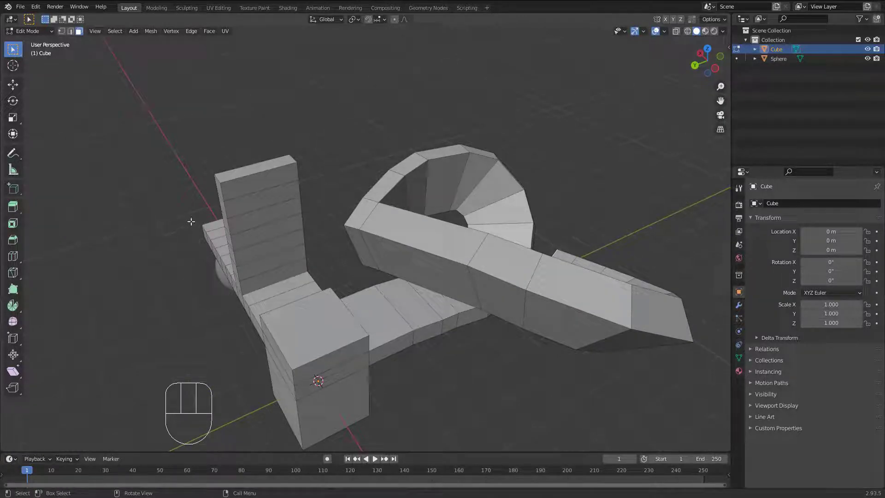
key("alt+e")
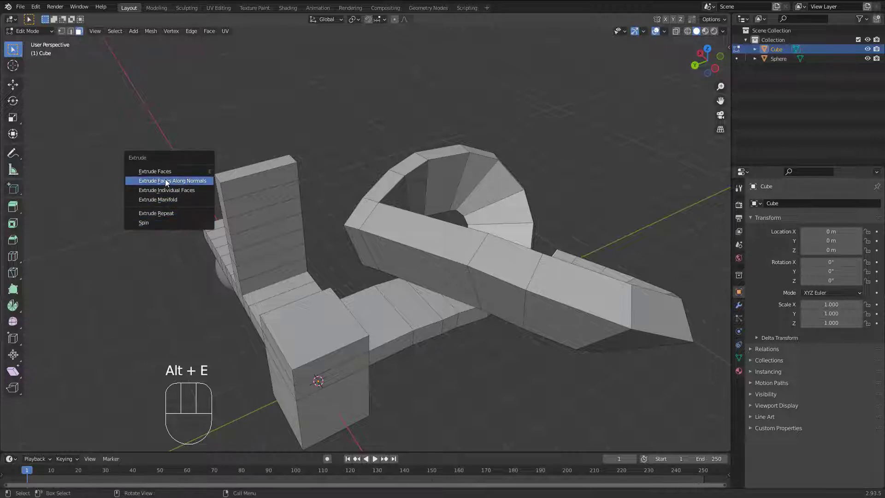
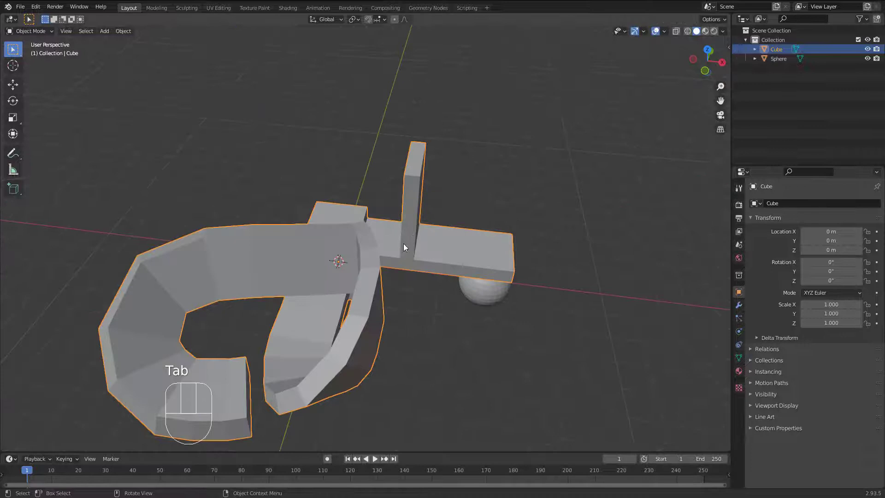
Delete the extruded model and add a fresh default cube at the origin
middle_click(399, 270)
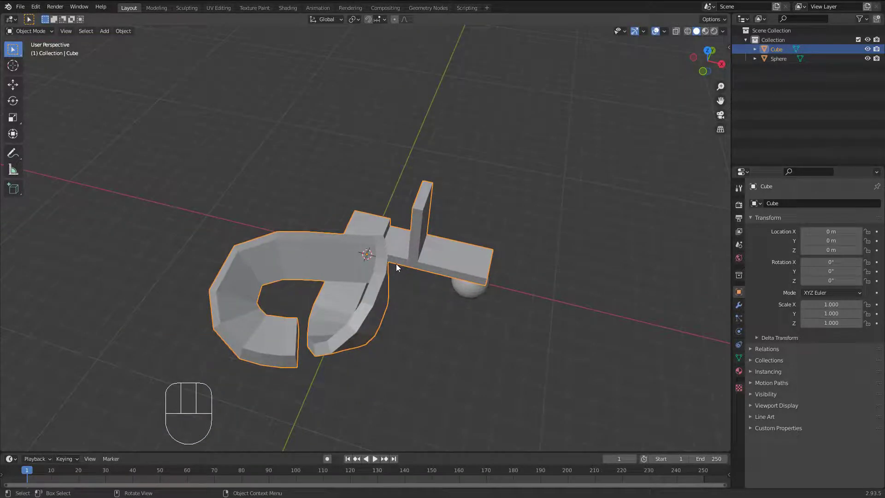
key("Delete")
key("shift+a")
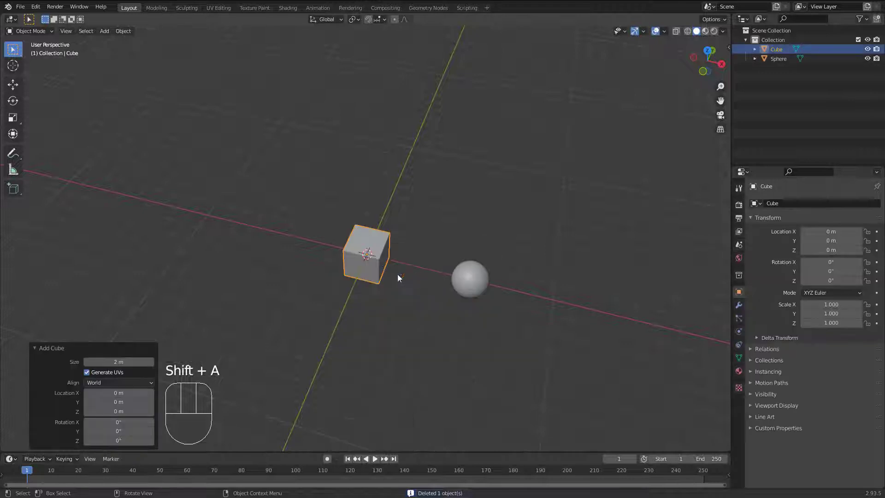
left_click_drag(359, 256, 397, 246)
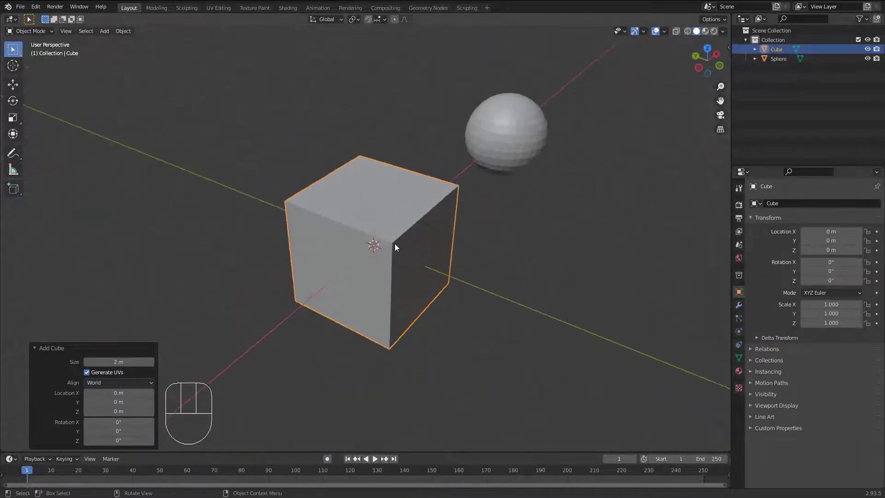
middle_click(402, 239)
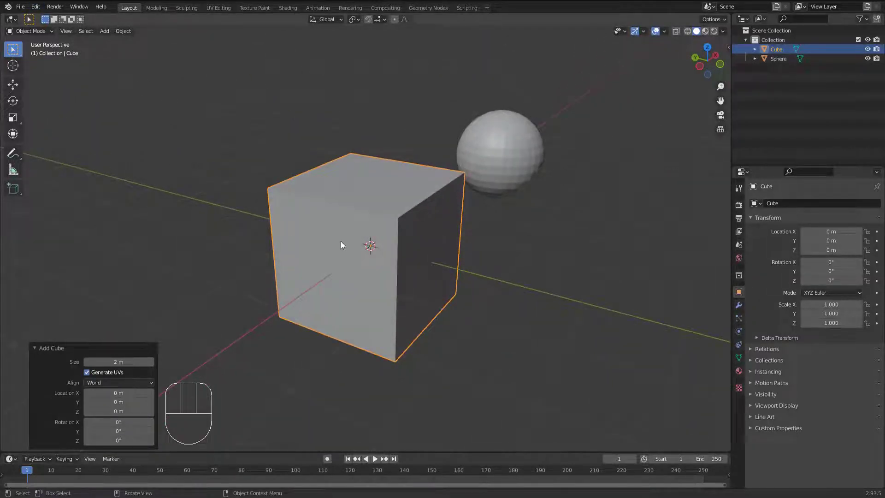
Enter Edit Mode on the new cube with all faces selected
key("Tab")
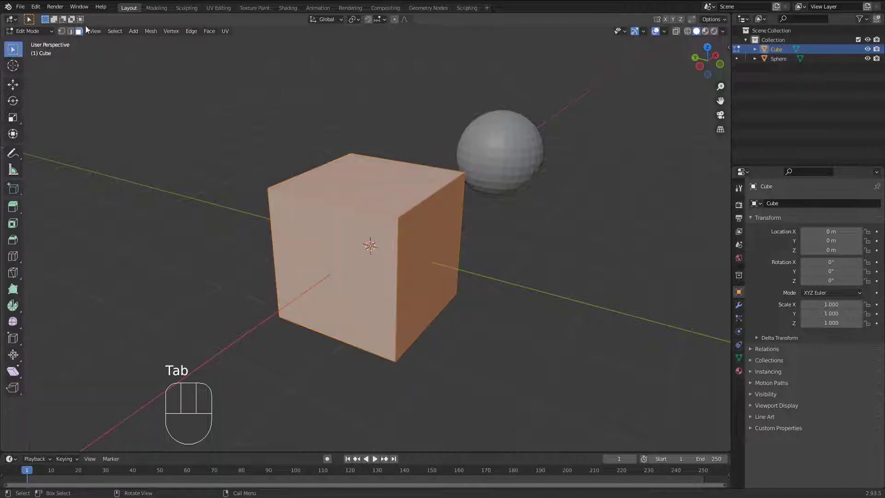
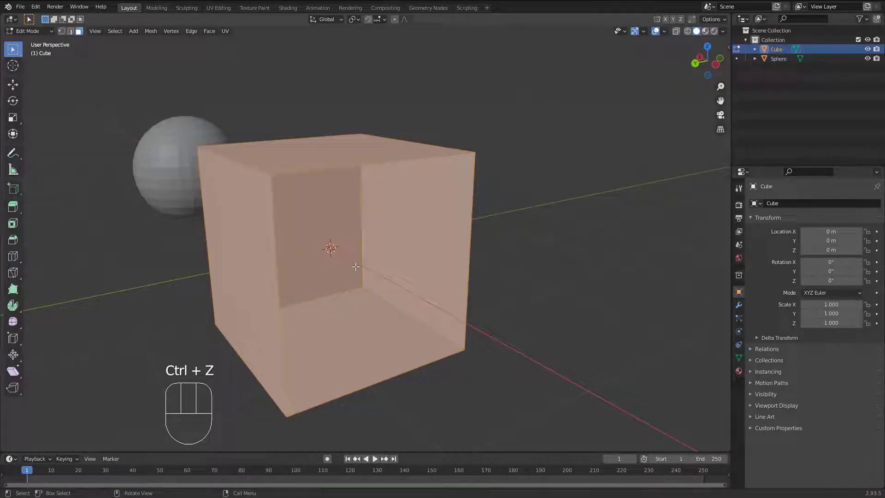
Extrude all faces inward along normals about -0.177 m with Offset Even on, forming a hollow shell
key("alt+e")
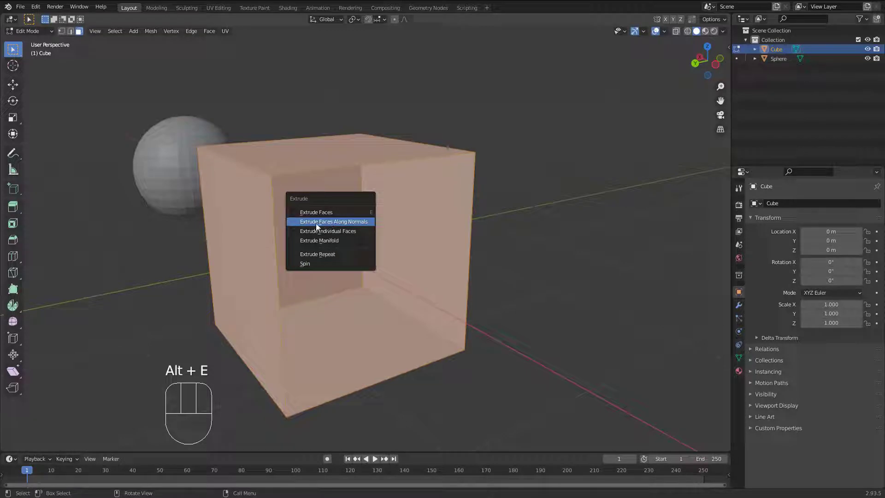
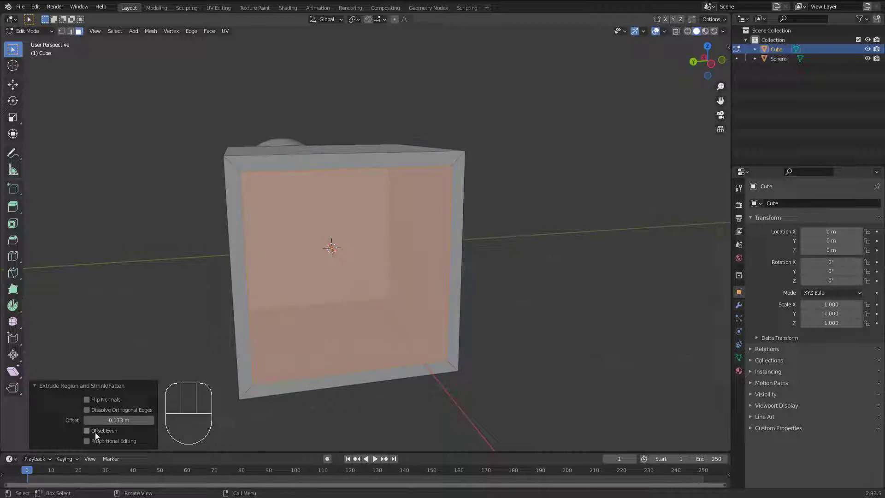
left_click(98, 433)
left_click(97, 434)
left_click(97, 433)
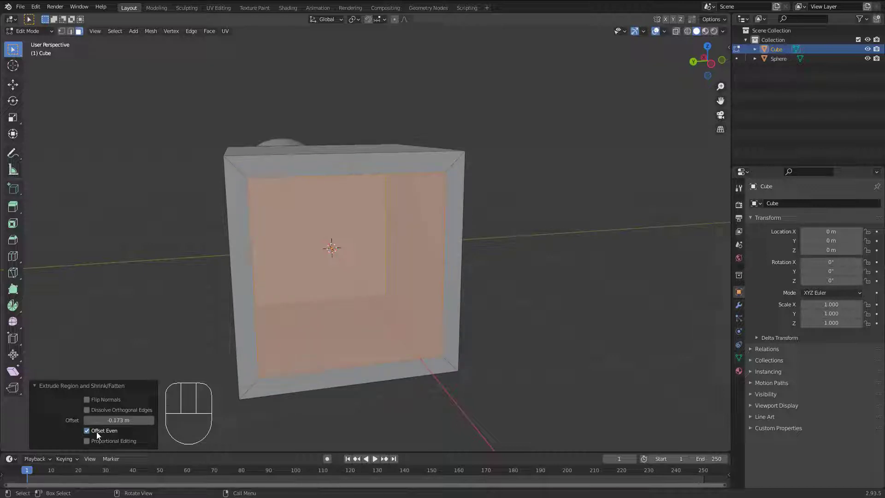
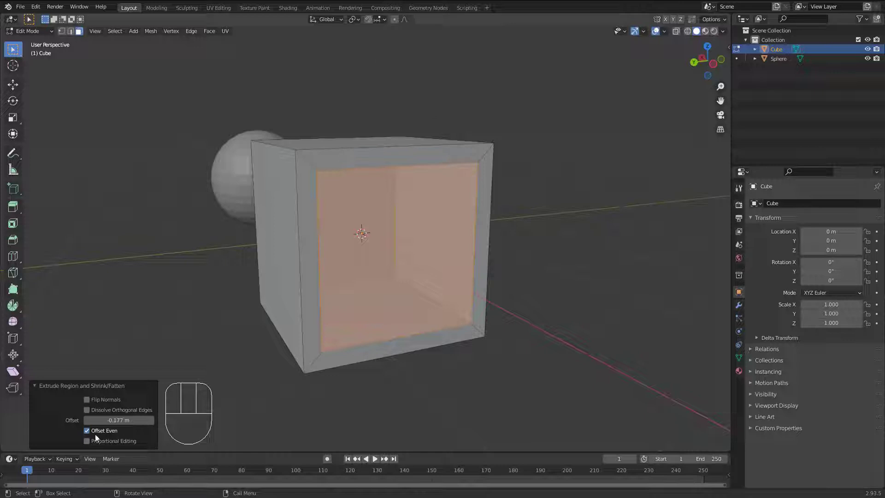
middle_click(364, 222)
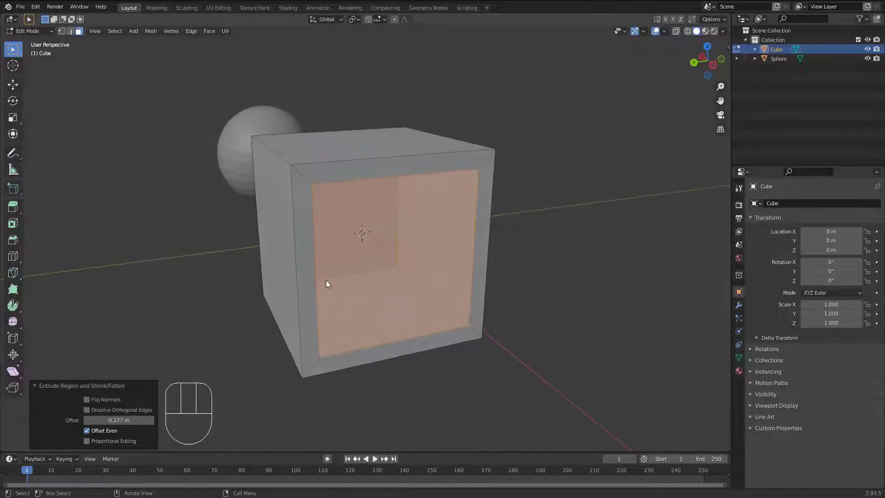
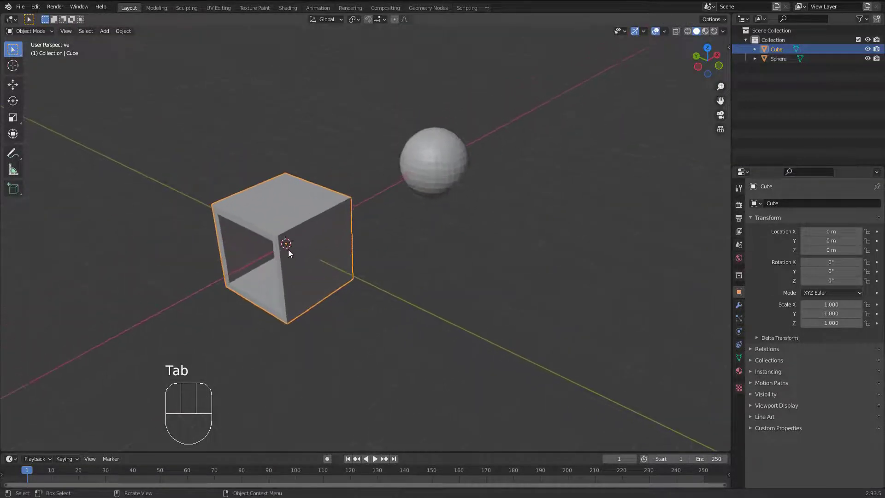
Extrude one face of the cube outward along its normal, adding an extra section to the block
left_click_drag(299, 253, 316, 250)
key("Tab")
left_click(322, 242)
middle_click(345, 248)
key("e")
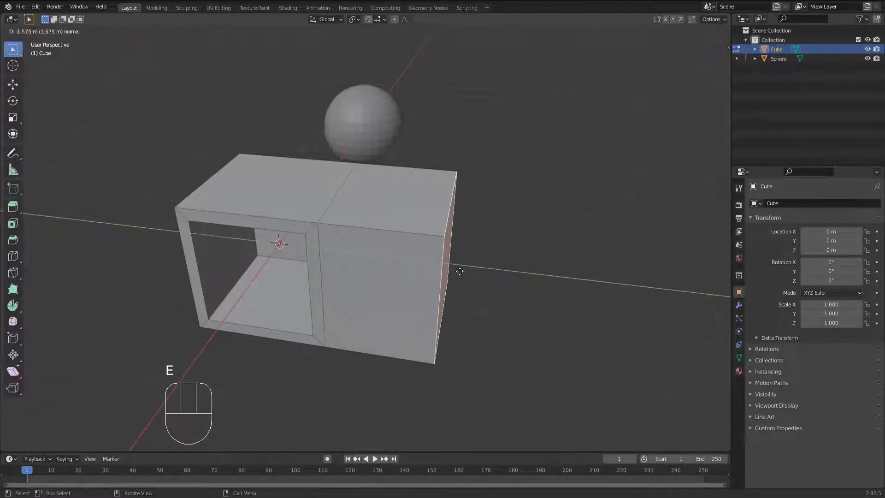
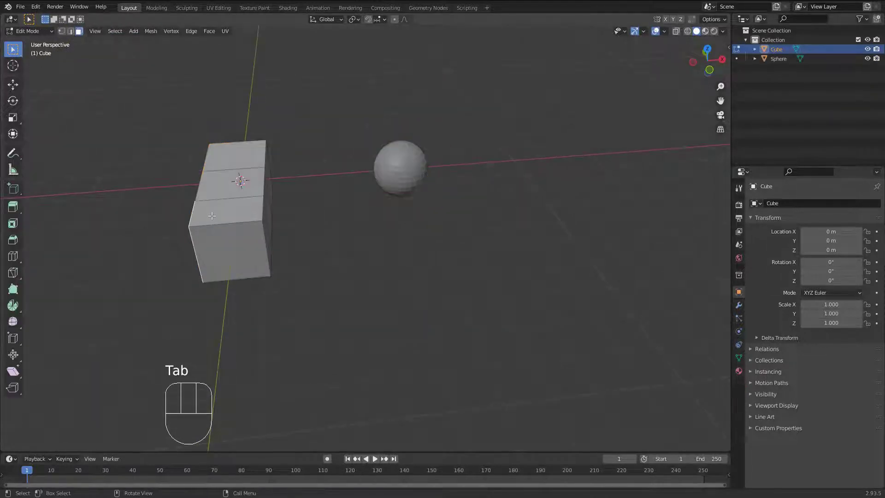
key("Tab")
Extrude rows of the sphere's faces outward, then try Extrude Individual Faces from the extrude options
left_click(410, 175)
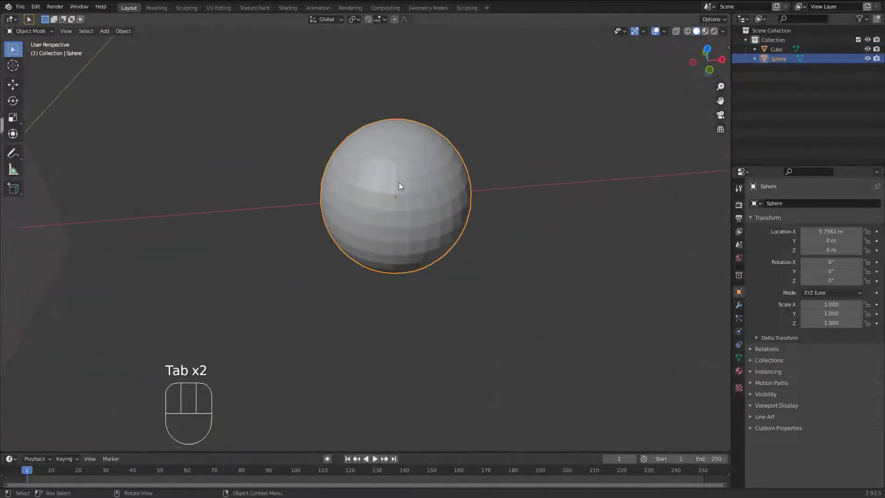
middle_click(407, 182)
middle_click(377, 212)
middle_click(358, 237)
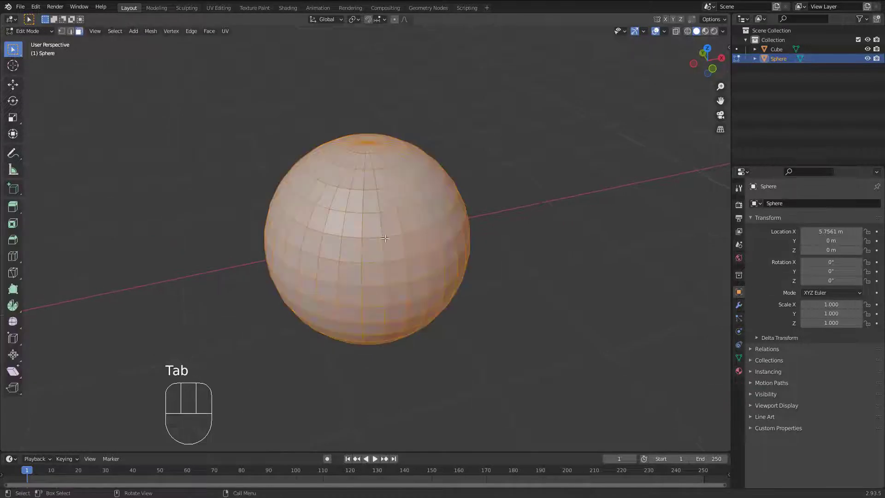
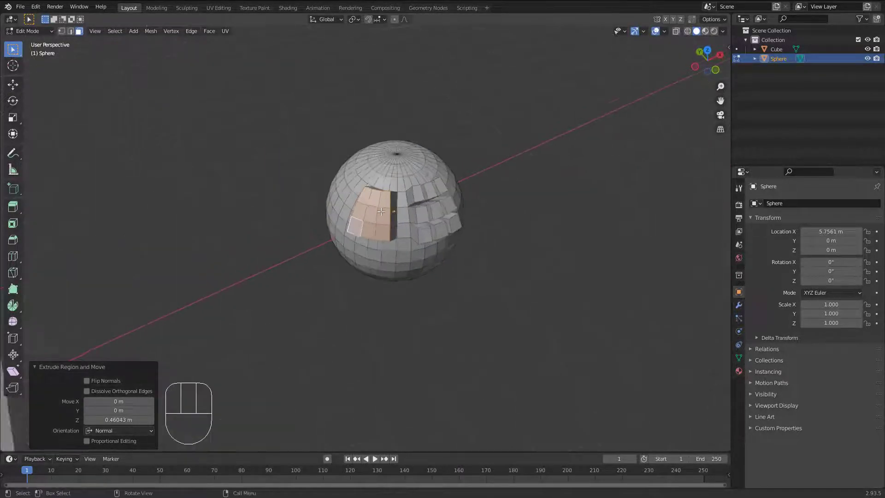
key("alt+e")
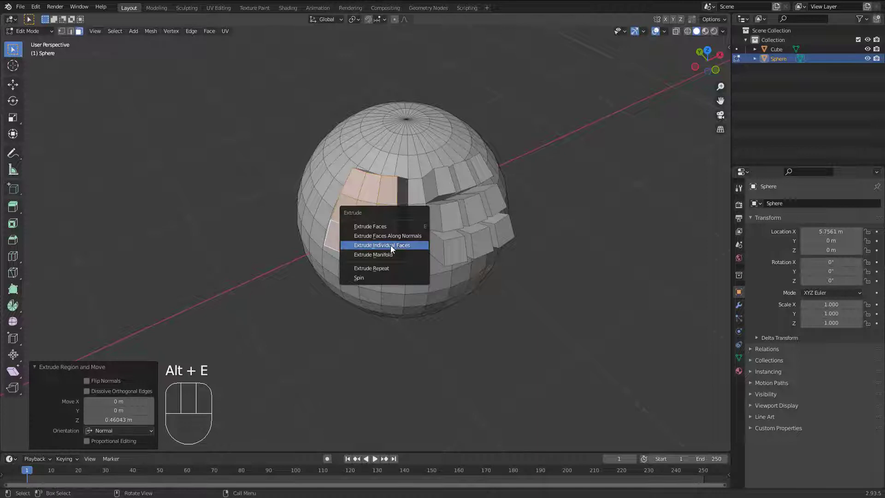
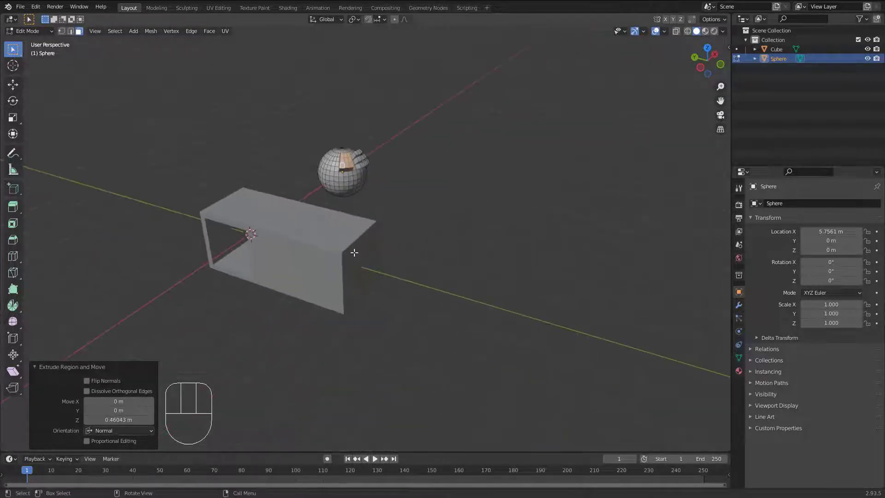
Return to the cube's mesh, trial-extrude and cancel its end faces, then start shrinking them inward
key("Tab")
left_click(342, 241)
key("Tab")
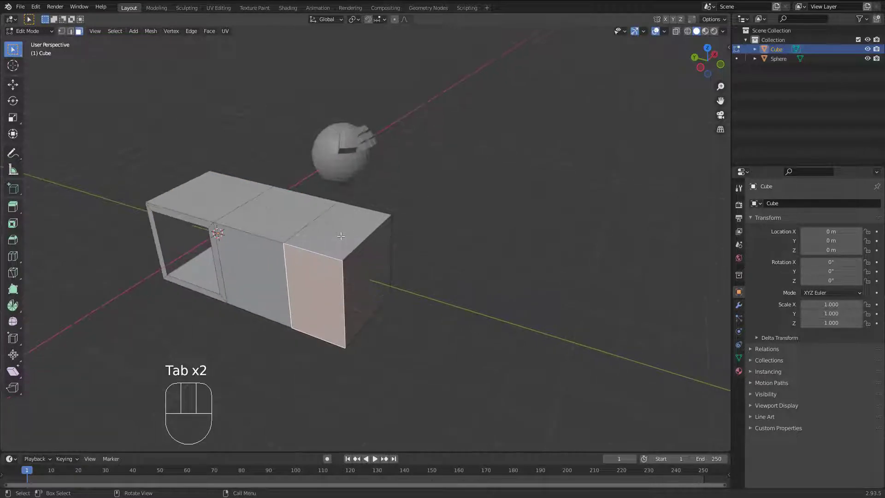
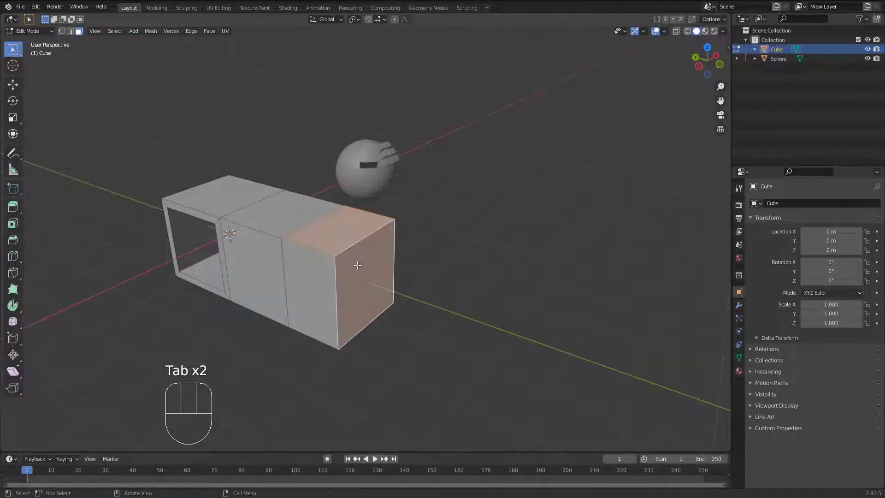
key("e")
right_click(397, 241)
key("ctrl+z")
key("alt+e")
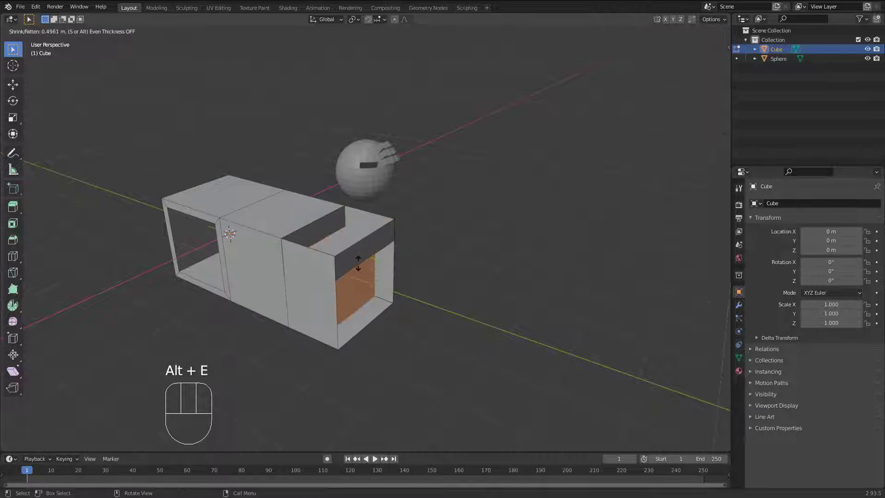
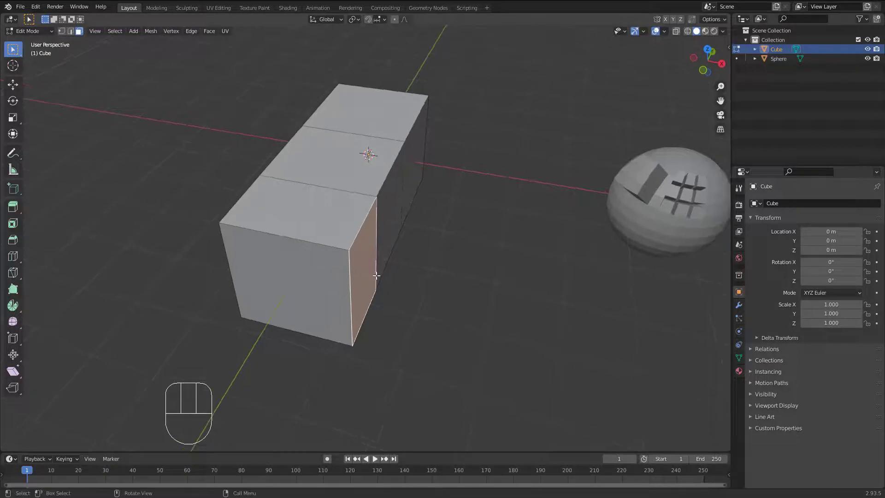
key("e")
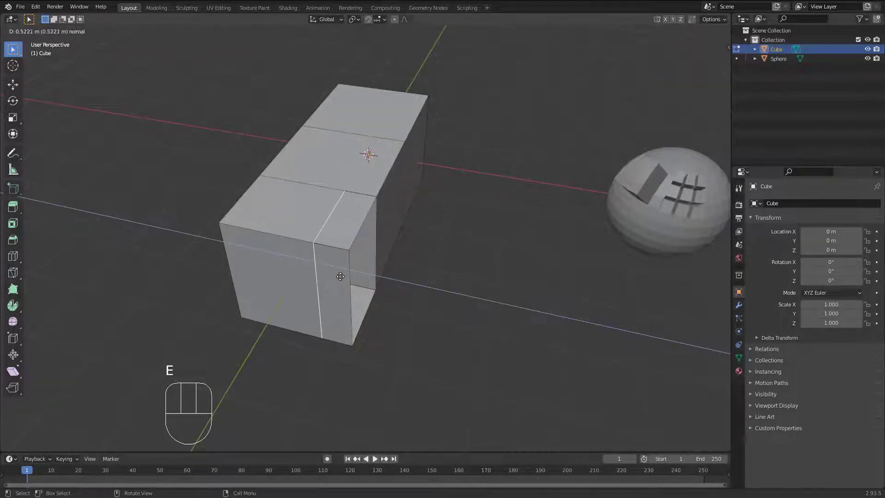
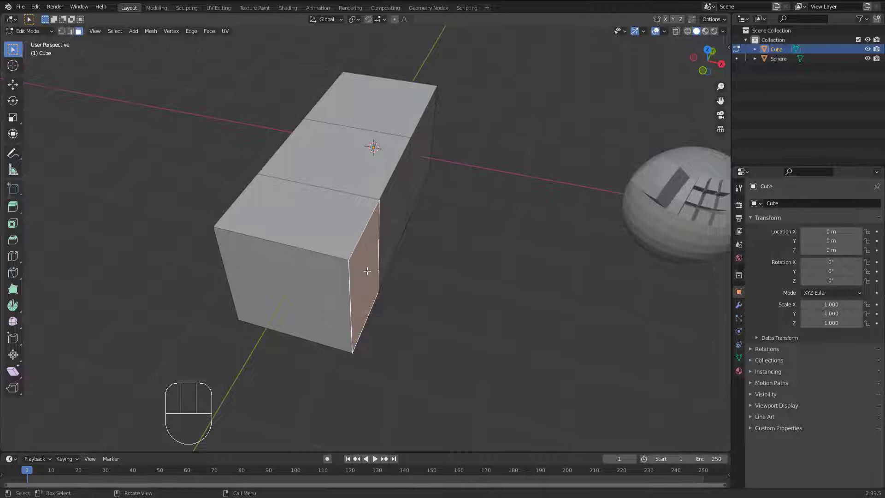
Push the side faces about 1.1 m along their normals with Extrude Manifold, cutting notches into the cube
key("alt+e")
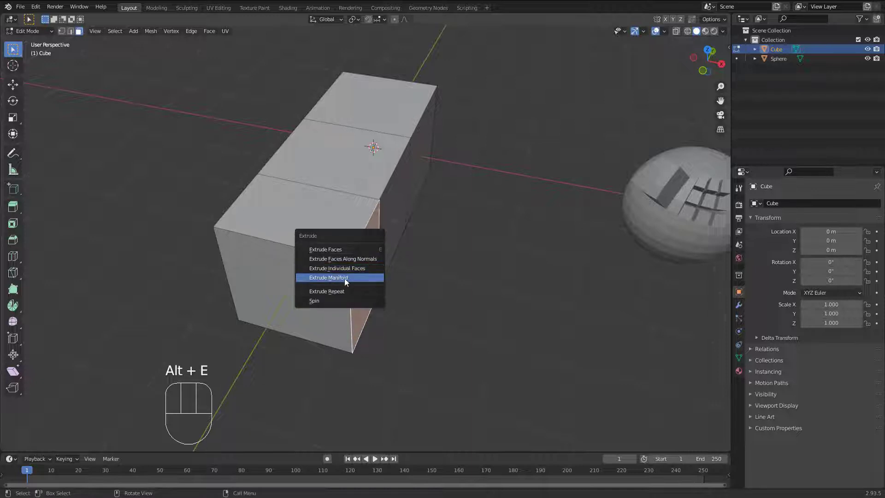
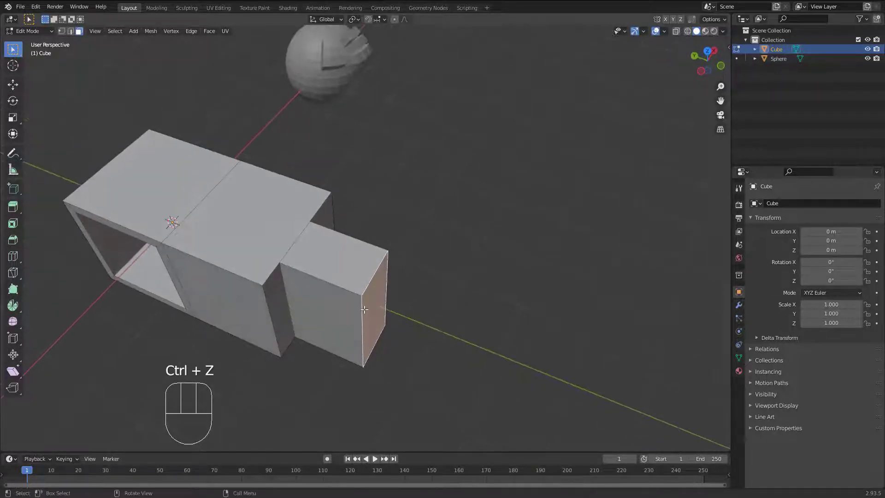
key("alt+e")
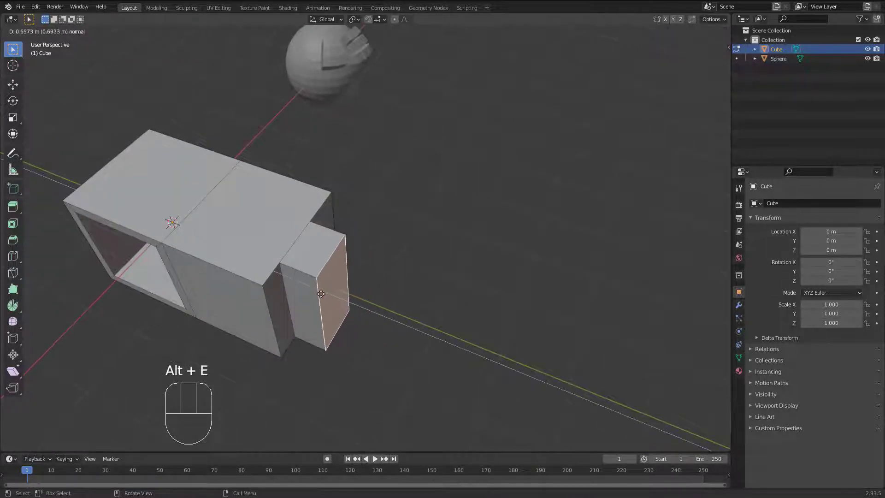
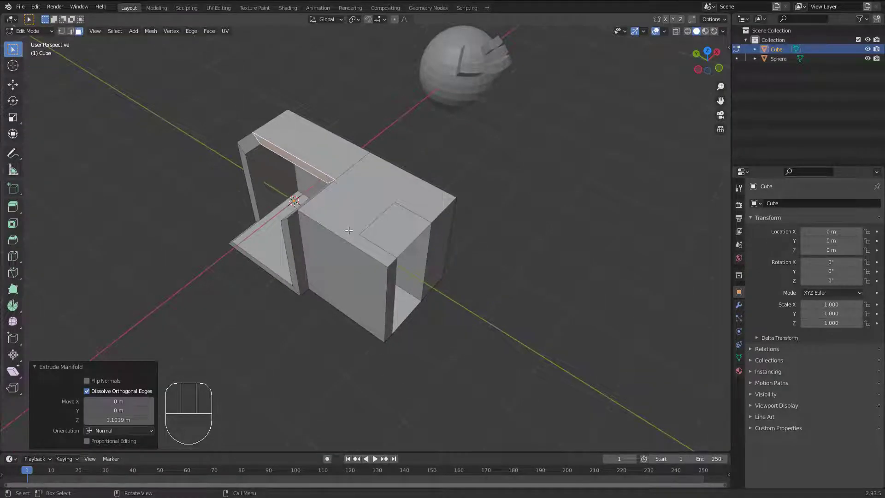
Delete the notched cube and the sphere, add a fresh default cube and enter its mesh editing
key("Tab")
key("a")
middle_click(421, 199)
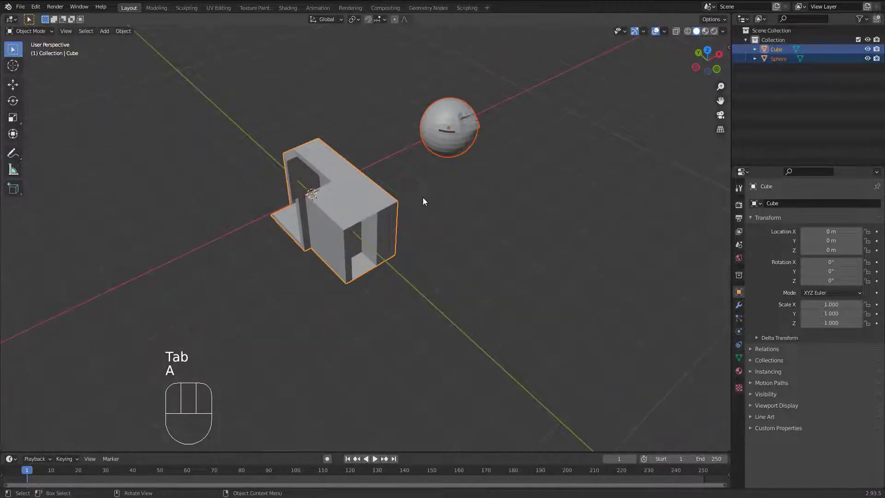
key("Delete")
key("shift+a")
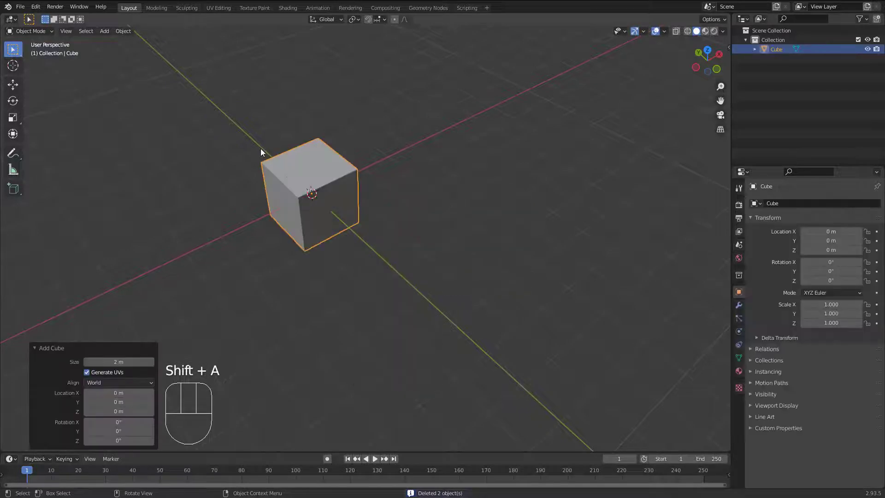
left_click_drag(293, 160, 333, 151)
left_click_drag(332, 162, 343, 179)
left_click_drag(345, 185, 334, 177)
key("Tab")
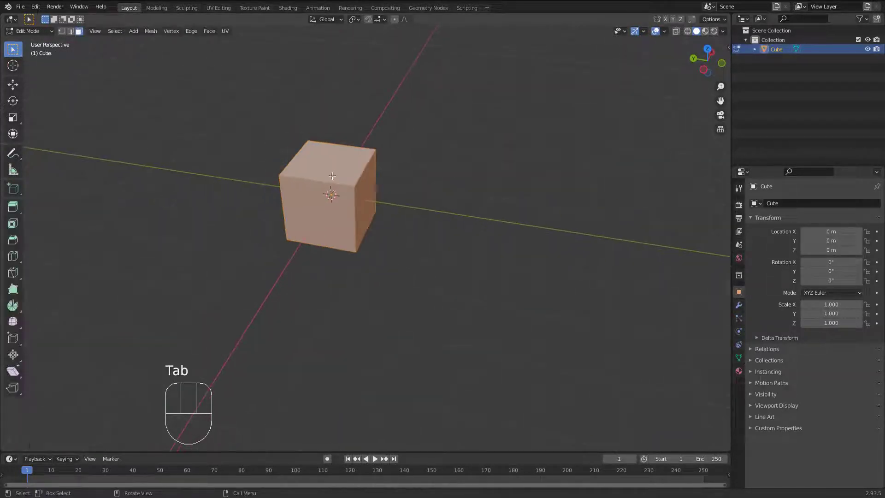
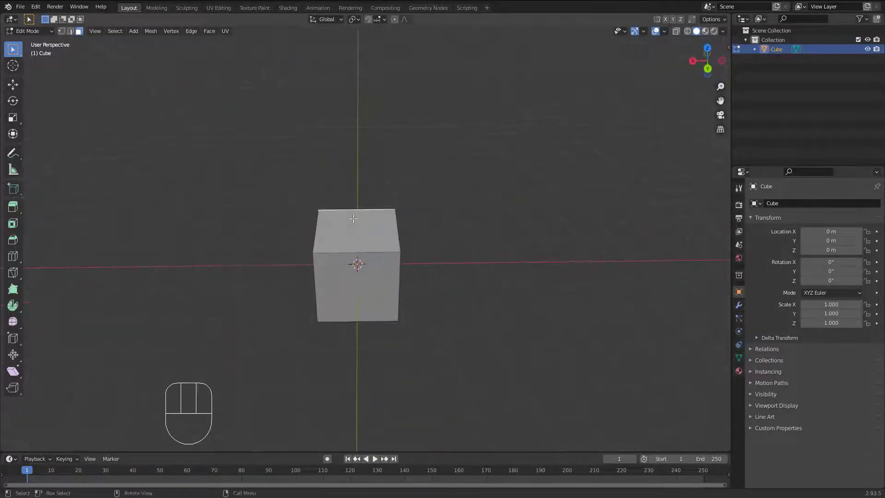
Grow the cube's face into a ten-segment arm using Extrude Repeat with Steps set to 10
key("alt+e")
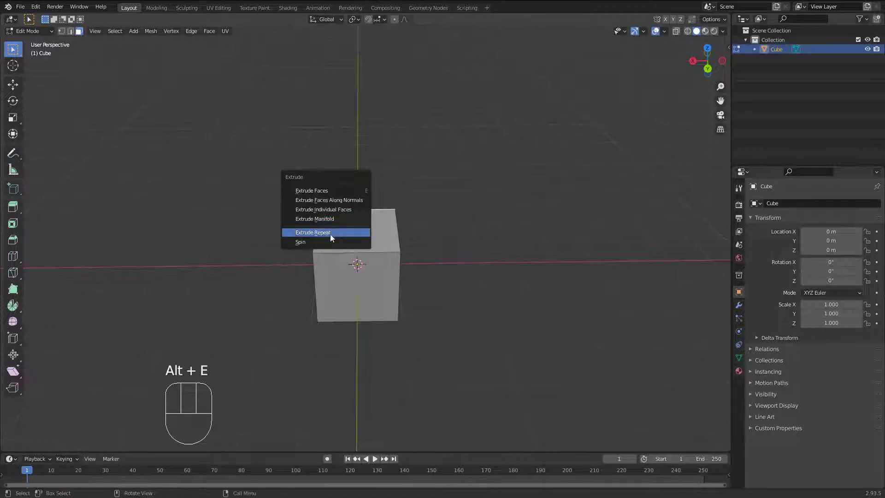
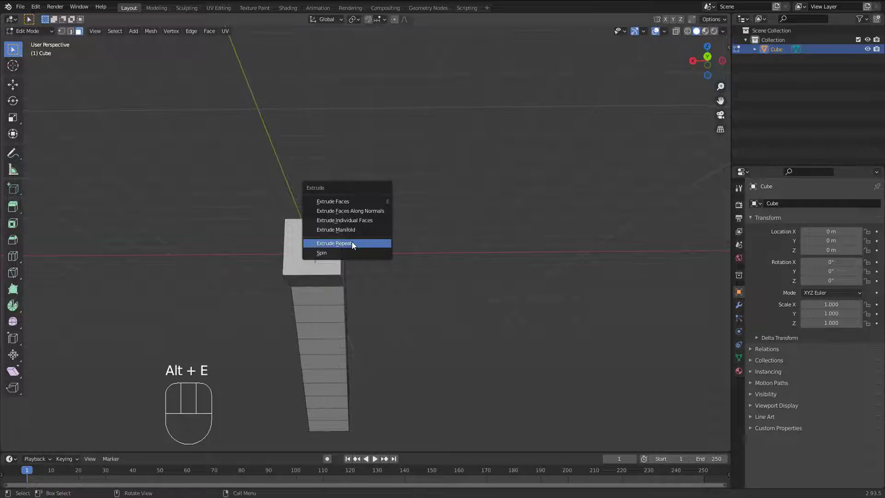
left_click_drag(363, 237, 311, 266)
left_click_drag(306, 262, 367, 241)
left_click_drag(360, 244, 296, 268)
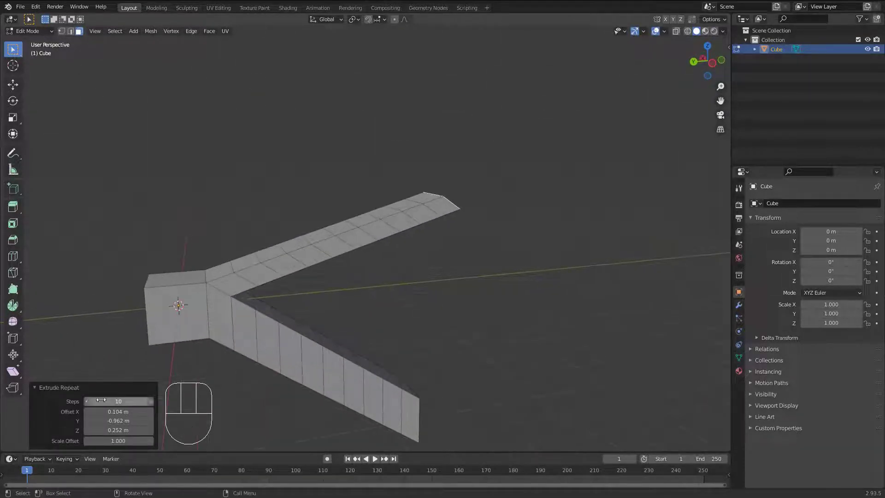
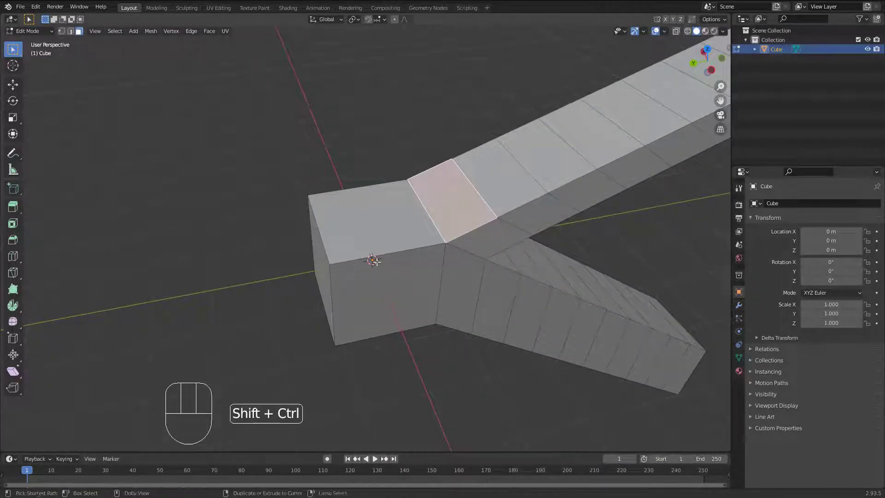
key("ctrl+shift+3")
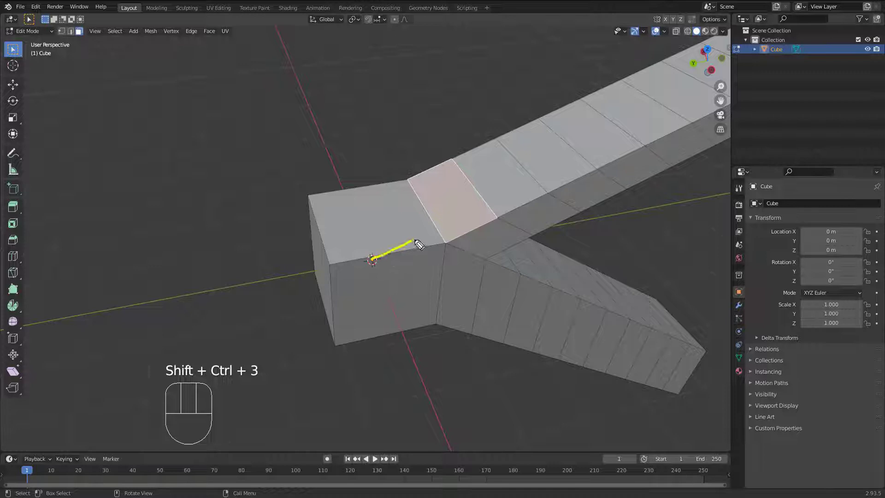
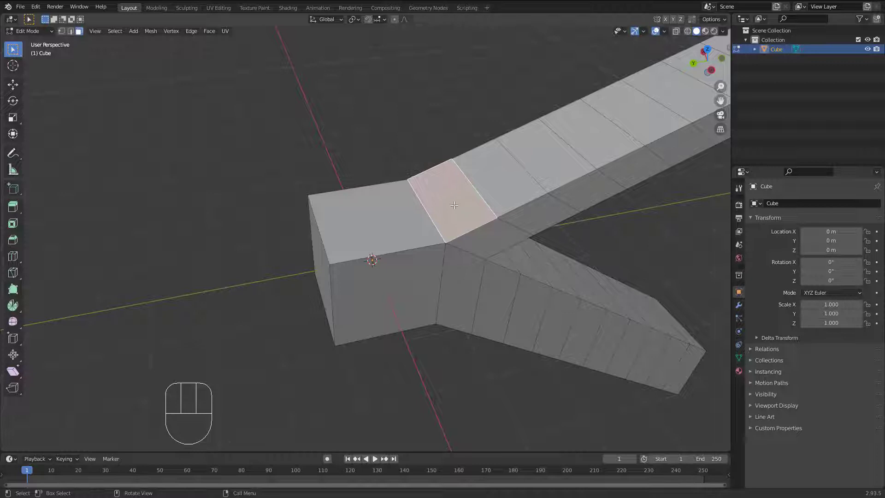
key("alt+e")
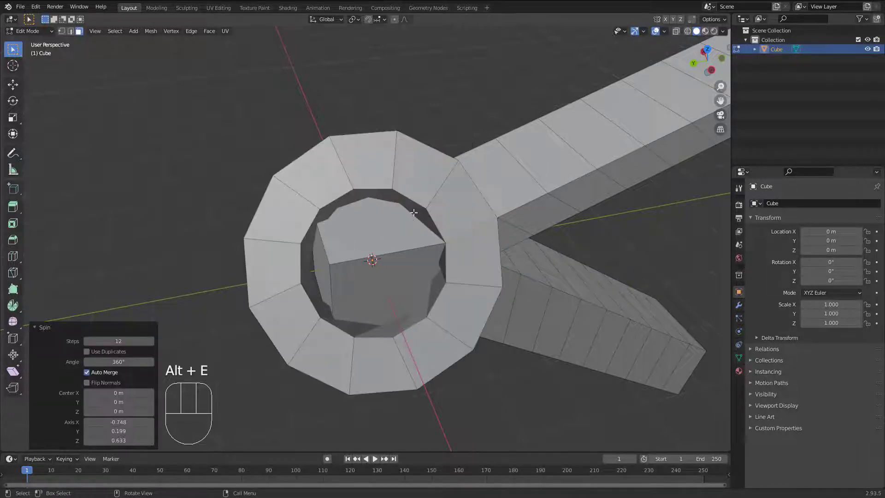
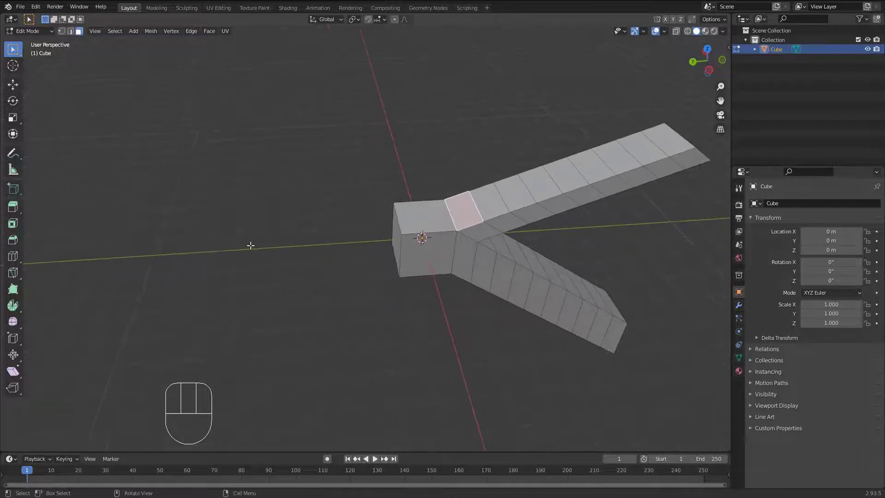
right_click(241, 247)
middle_click(324, 242)
key("ctrl+z")
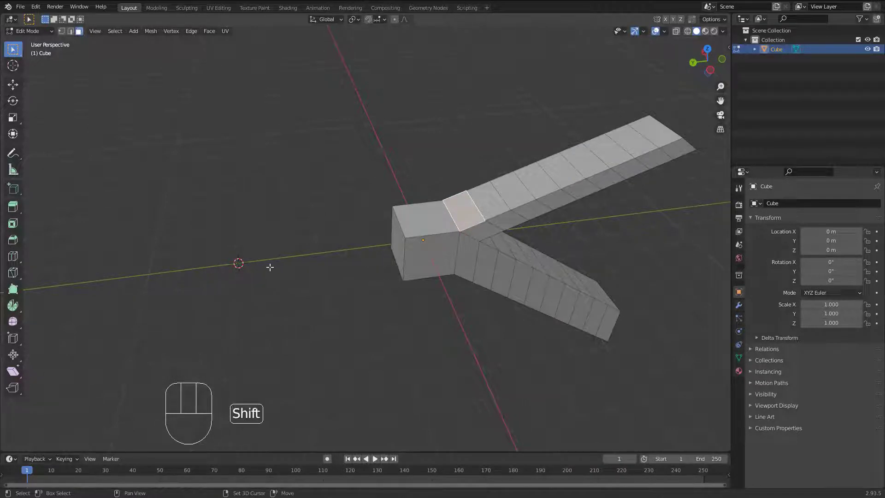
right_click(239, 263)
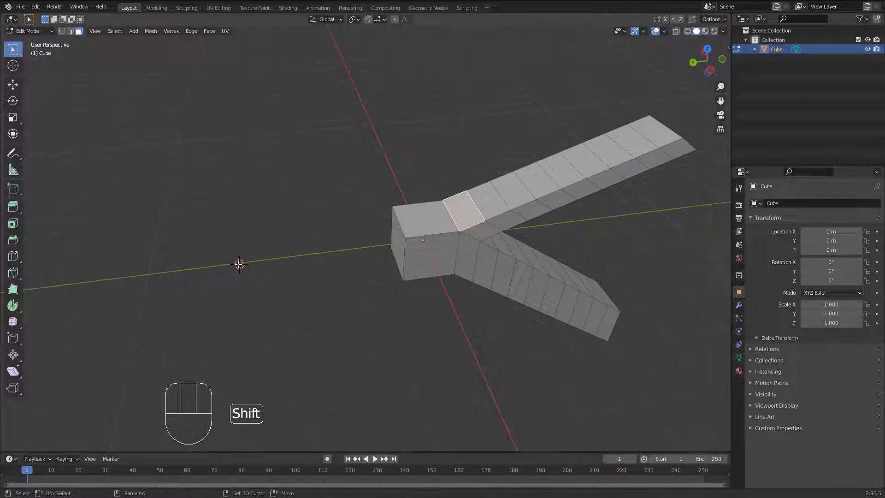
key("ctrl+shift+3")
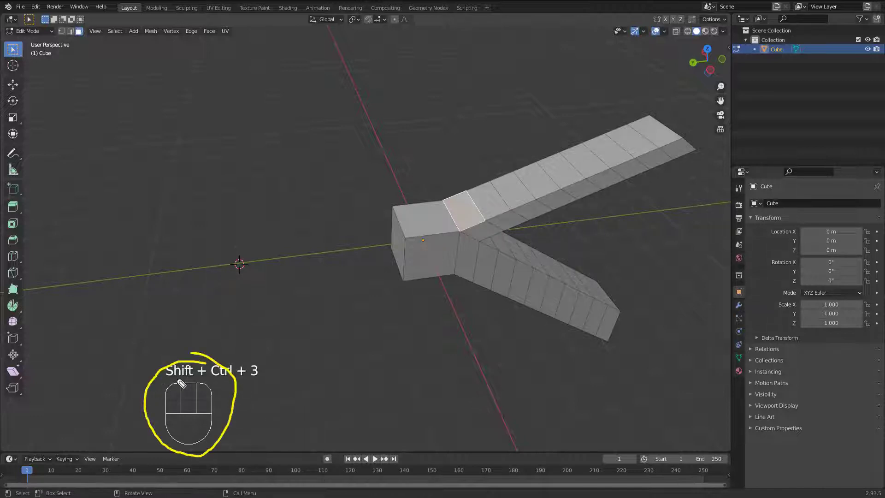
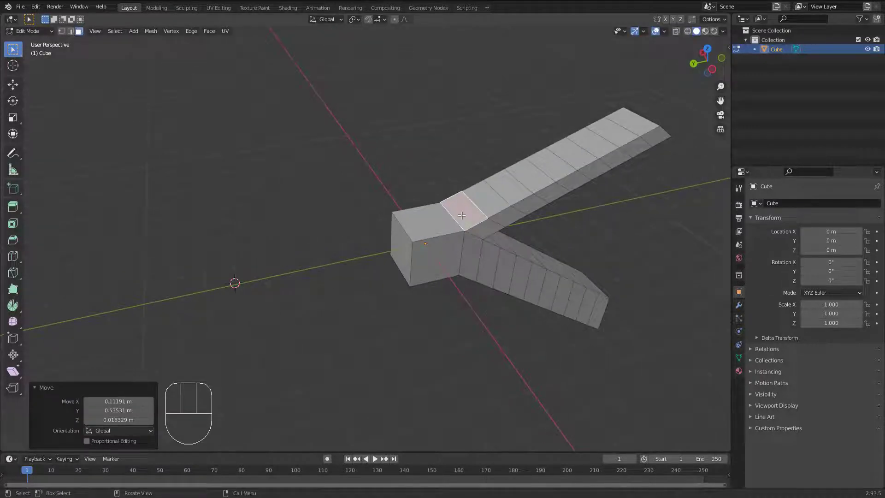
key("alt+e")
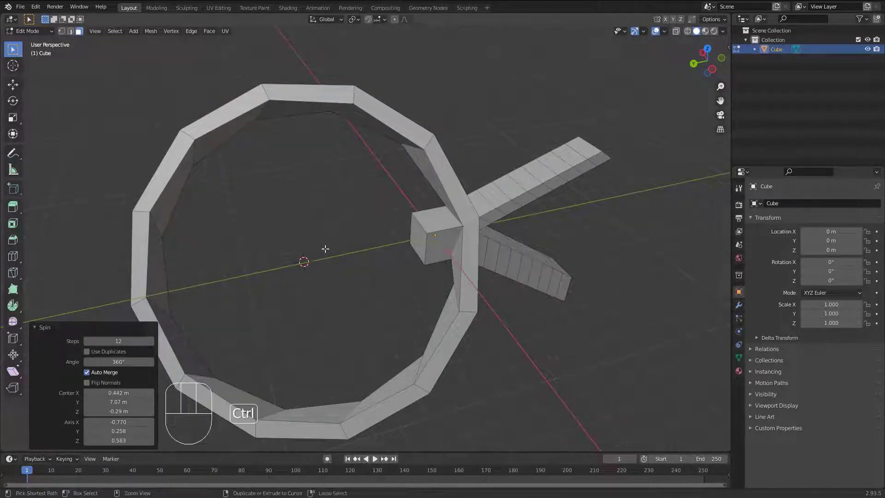
key("ctrl+shift+3")
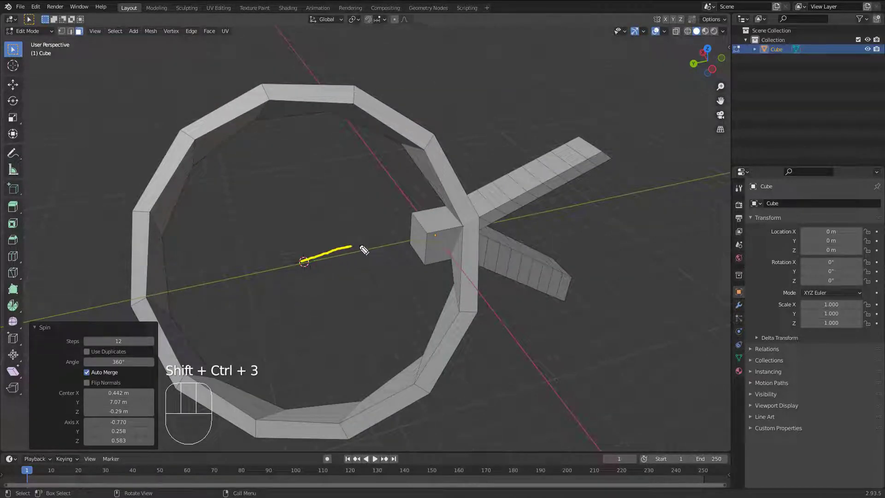
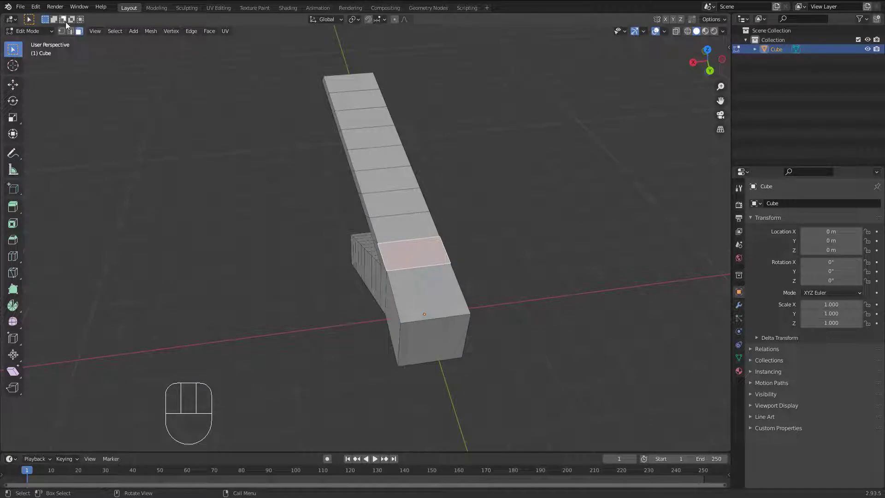
Switch to edge selection and extrude arm edges as thin flat panels, cancelling the move
left_click(75, 34)
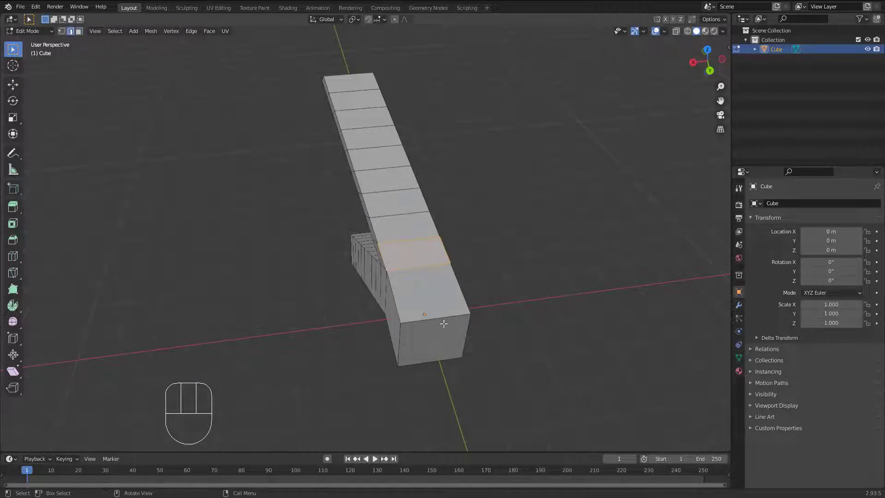
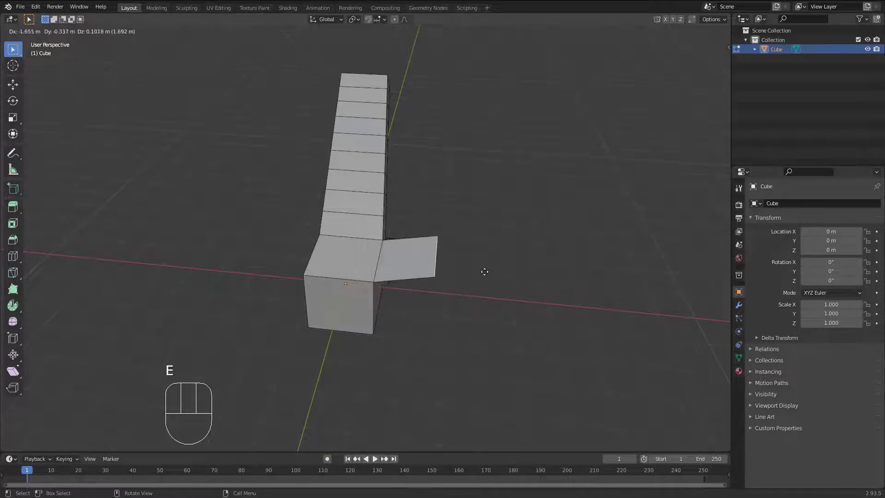
right_click(485, 269)
key("alt+e")
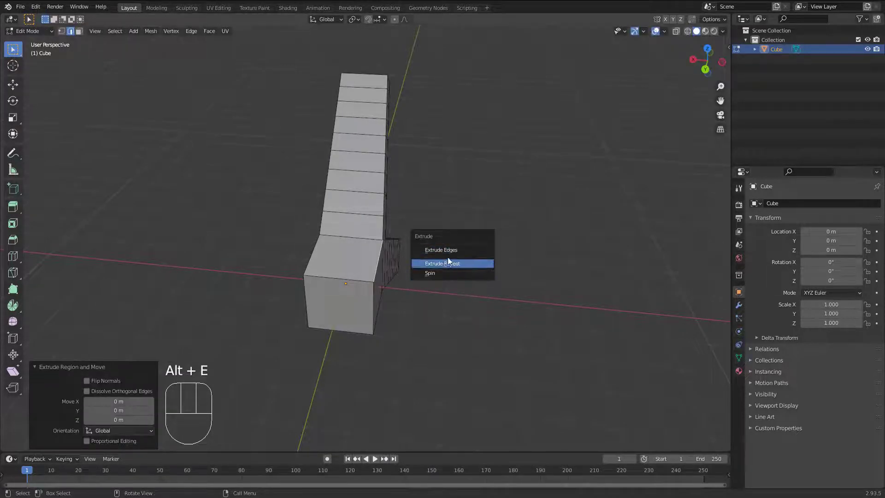
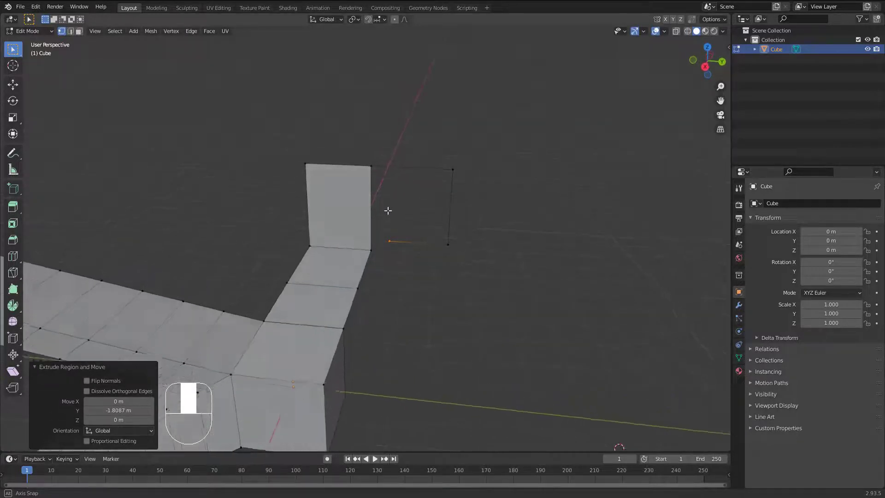
Inspect the edge-extruded panel, select its stray corner vertex and bring up the merge options
left_click_drag(384, 225, 382, 225)
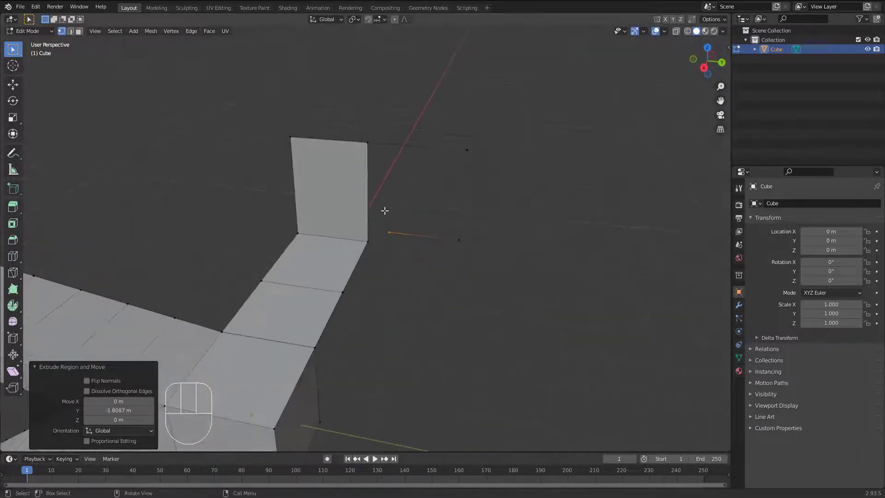
left_click_drag(393, 211, 384, 233)
middle_click(400, 232)
left_click_drag(421, 230, 440, 216)
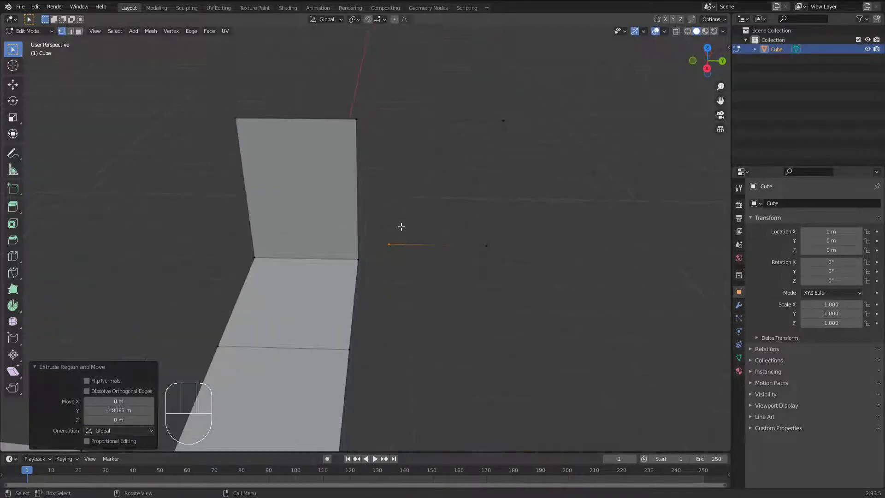
left_click_drag(387, 221, 389, 220)
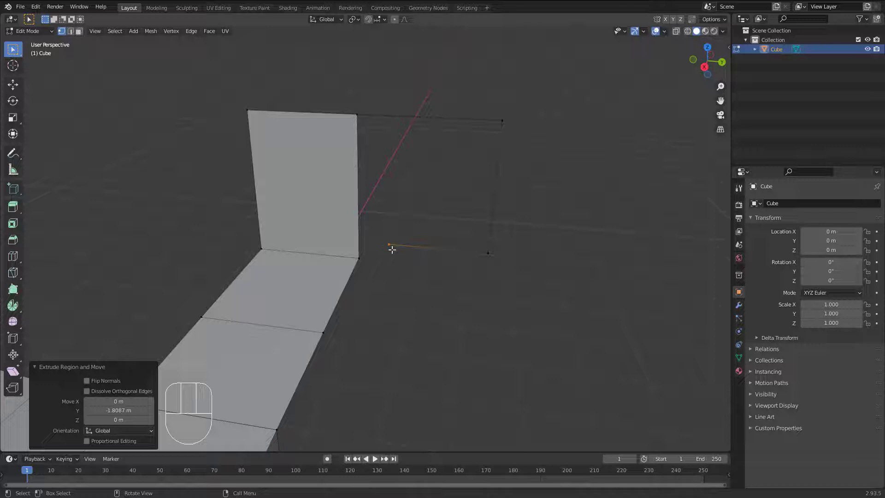
left_click(358, 257)
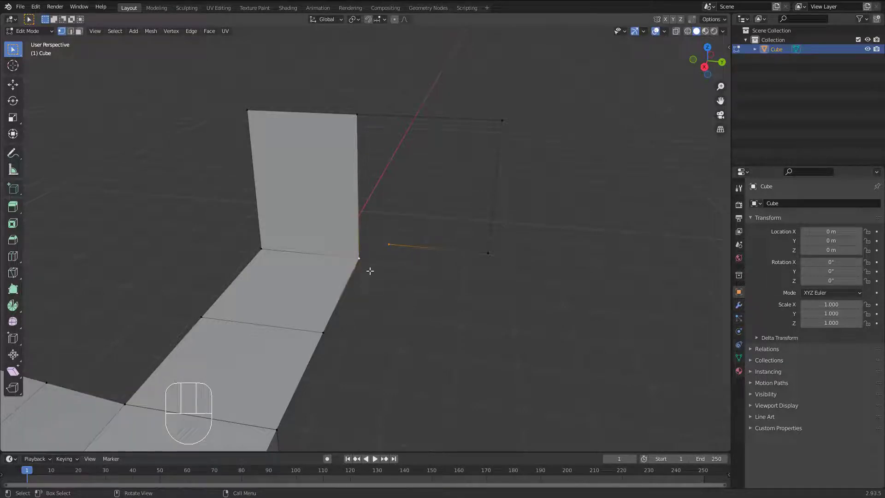
key("m")
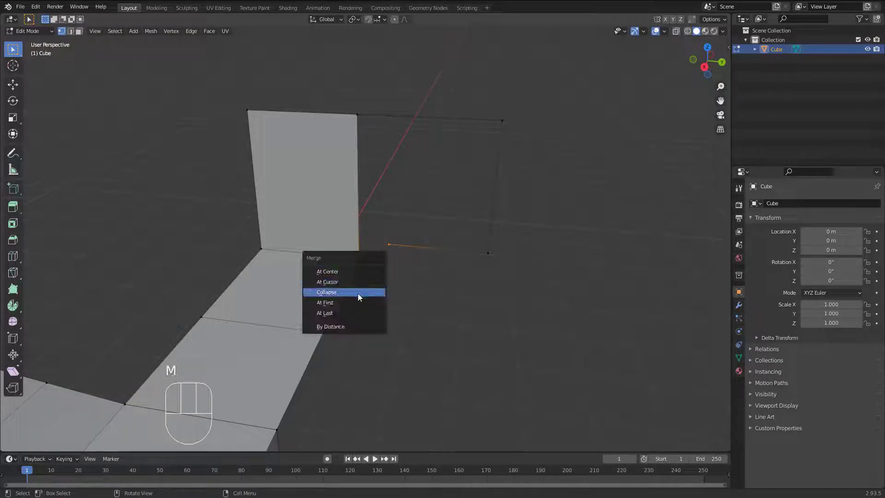
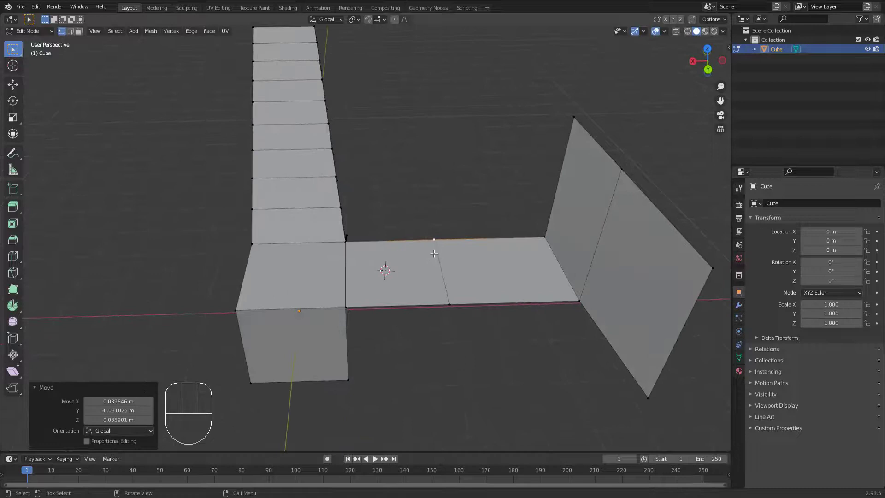
Spin the selected edge around the pivot, leaving a trail of loose vertices beside the short arm
key("alt+e")
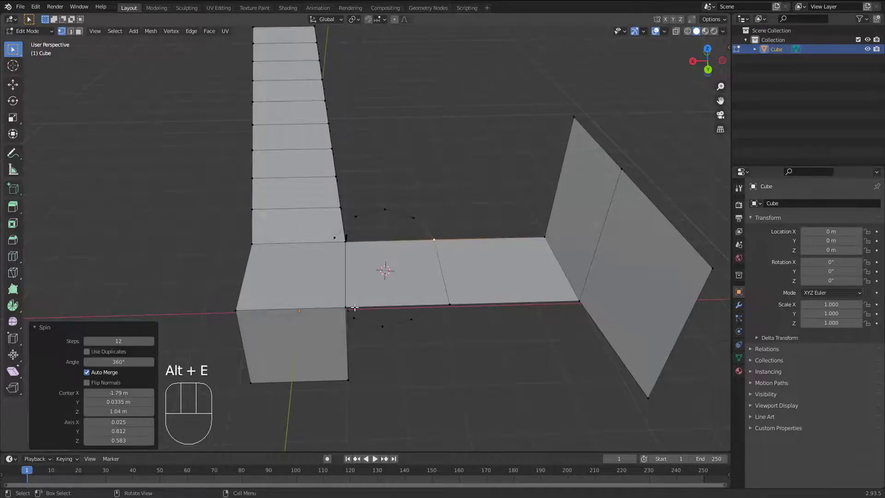
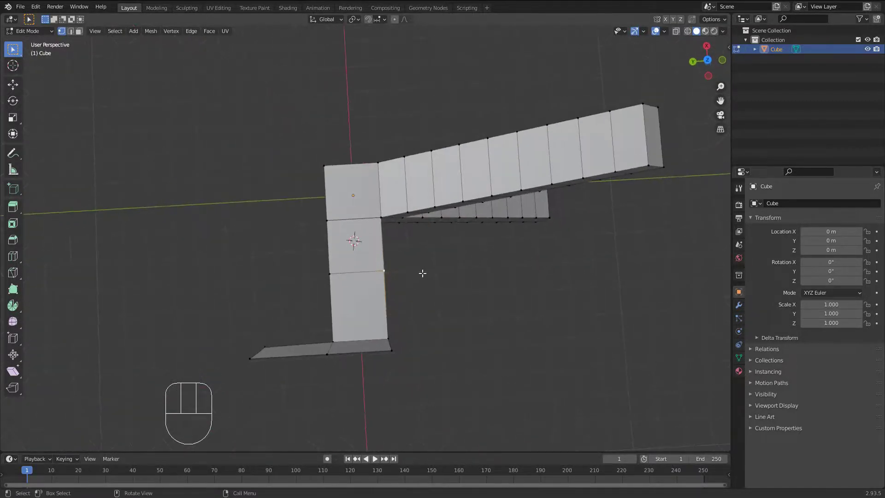
middle_click(407, 259)
middle_click(400, 256)
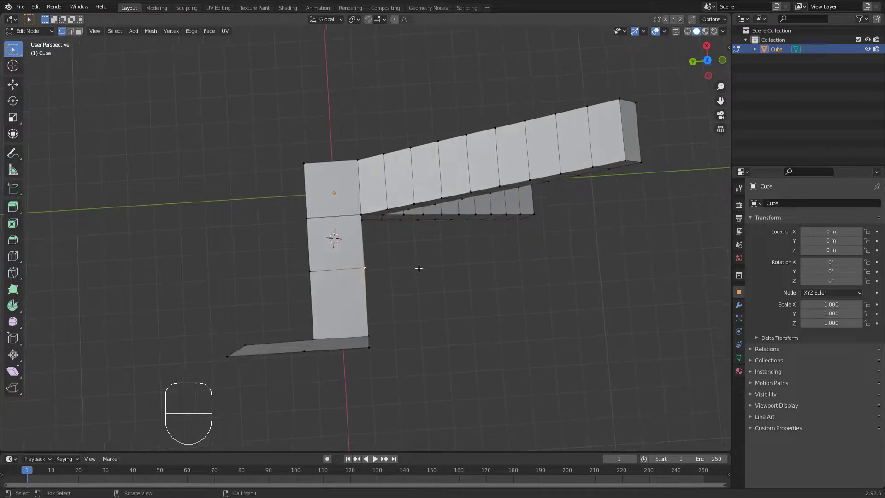